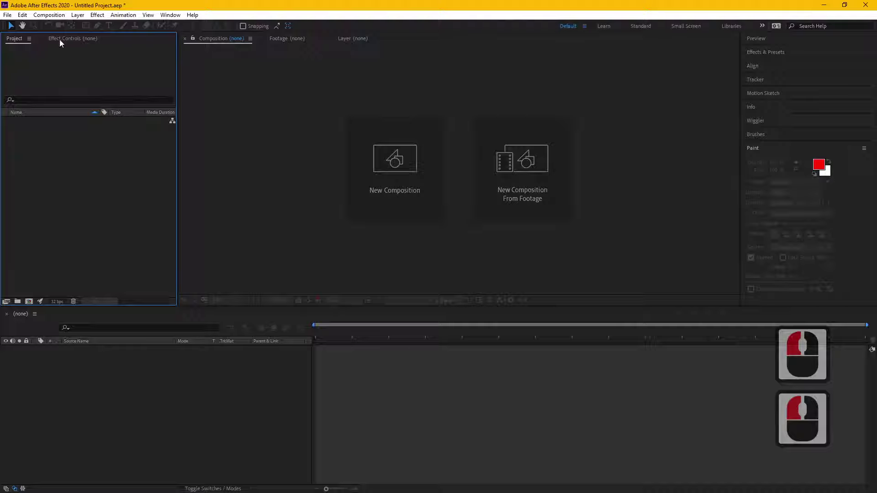
Browse the Layer menu commands and dismiss them without choosing anything
click(12, 20)
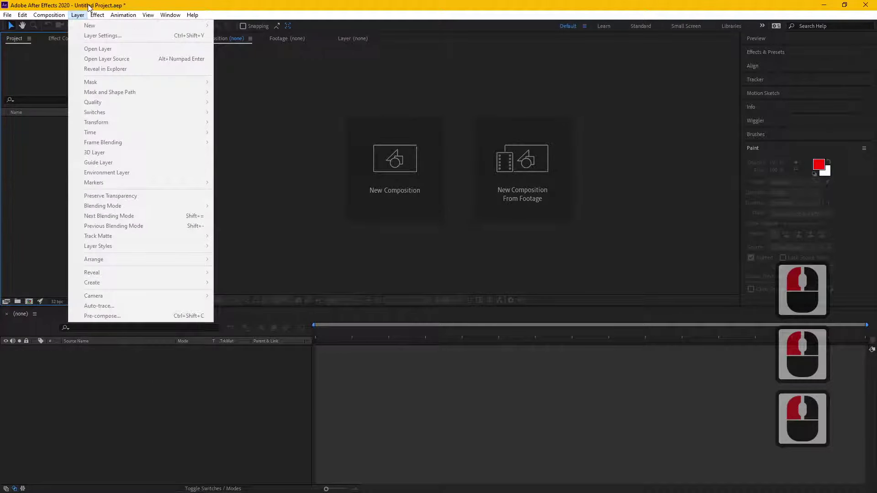
click(91, 8)
click(67, 199)
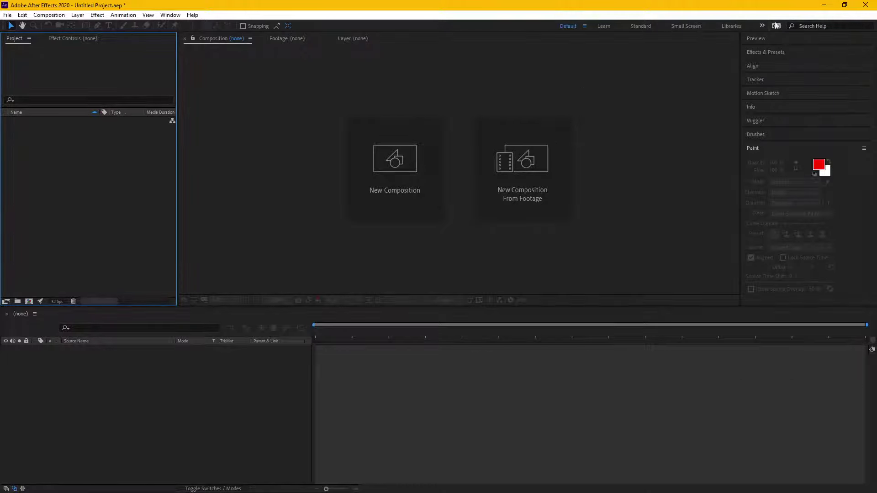
click(80, 188)
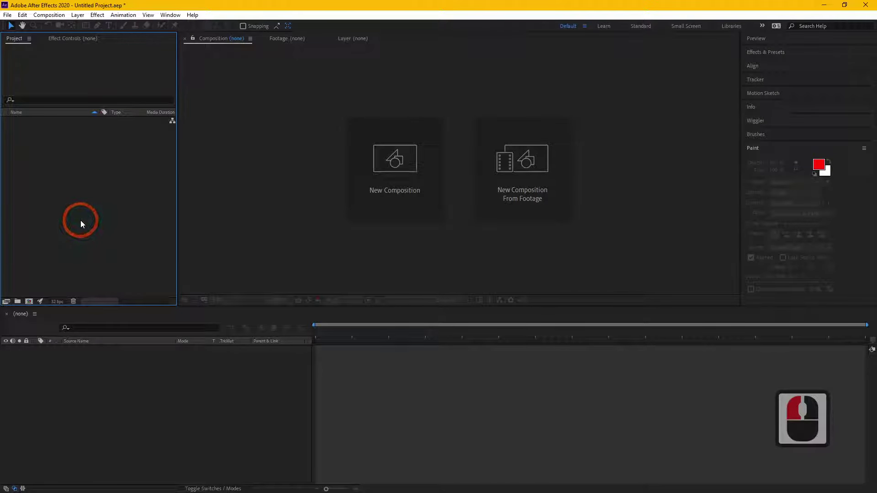
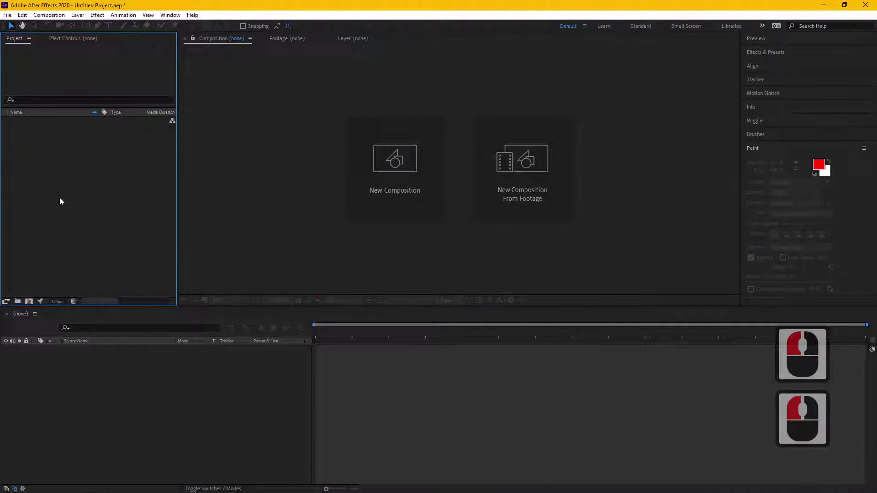
Import the Woman in red.mp4 clip into the project via the Import File dialog
double_click(74, 215)
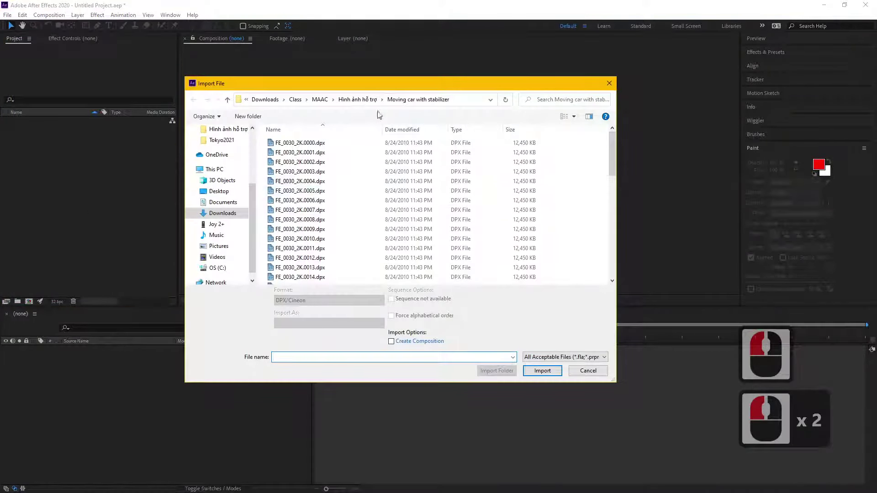
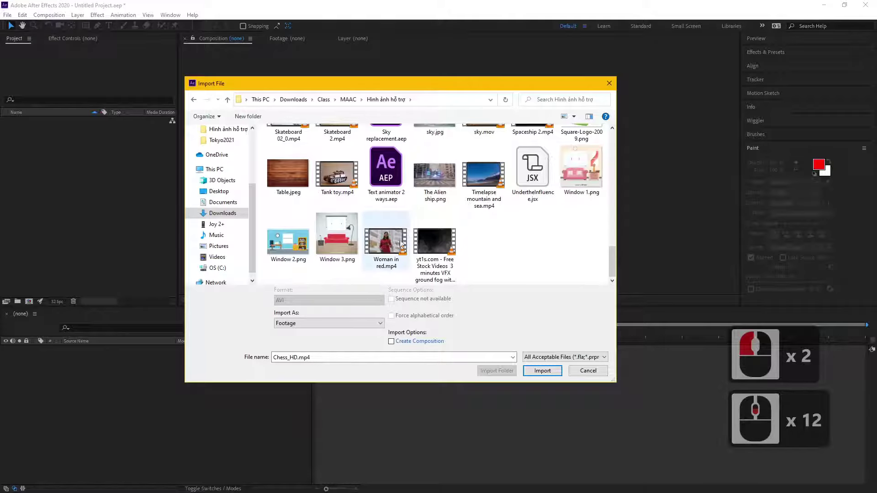
click(384, 250)
double_click(387, 239)
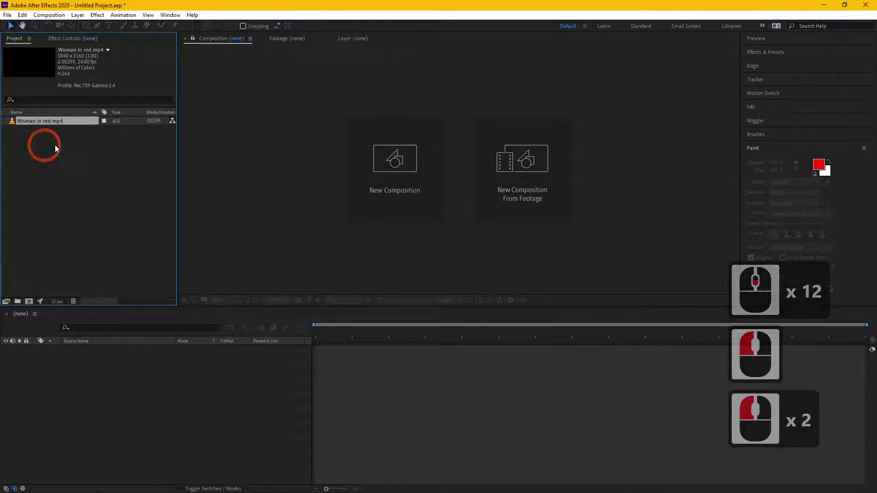
click(36, 301)
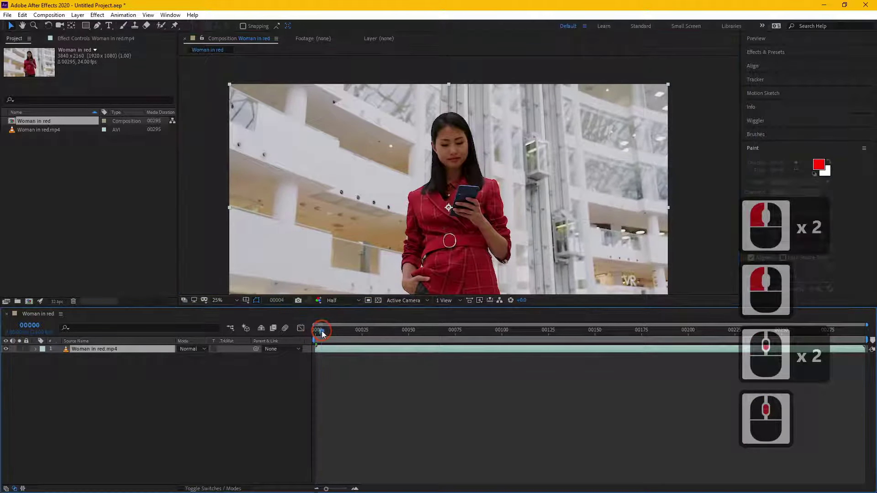
click(318, 335)
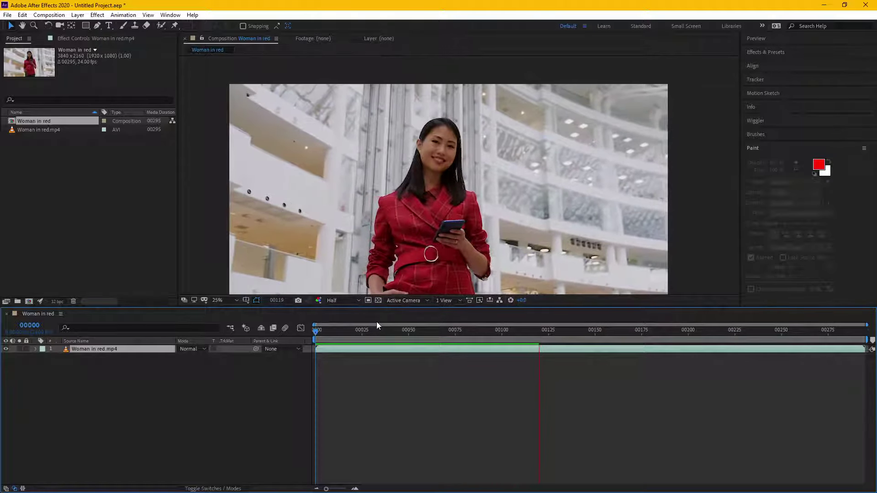
click(298, 343)
click(323, 338)
click(309, 338)
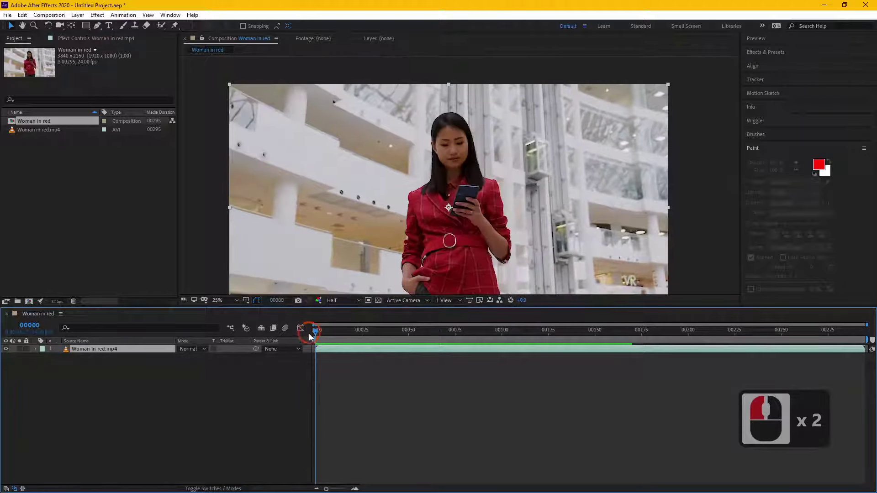
click(307, 338)
middle_click(360, 190)
middle_click(361, 190)
middle_click(369, 255)
middle_click(420, 121)
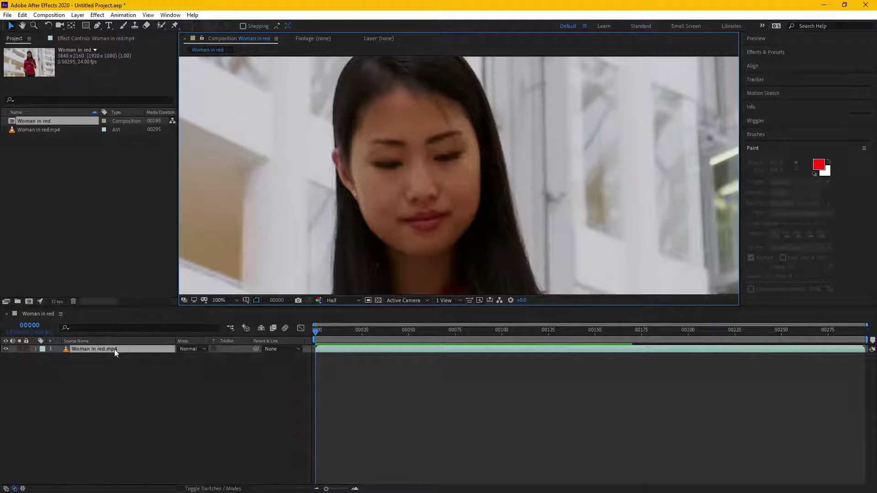
Duplicate the footage layer and begin renaming the top copy to Face
click(121, 355)
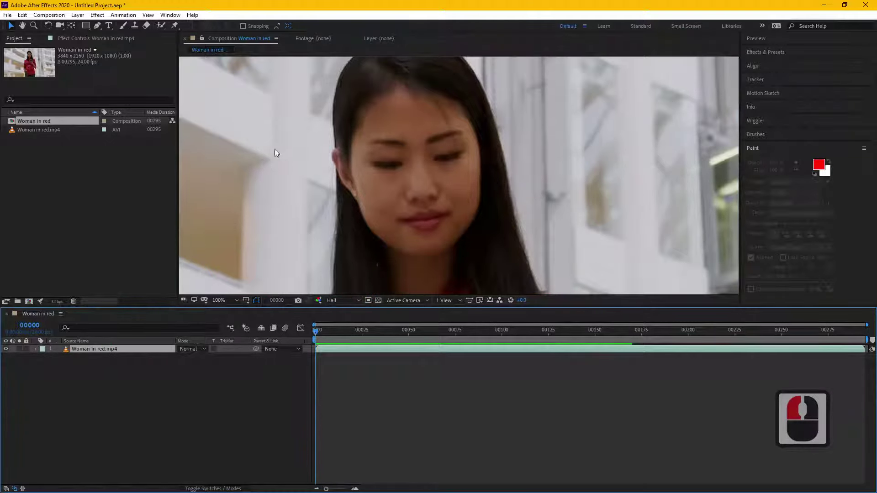
click(129, 355)
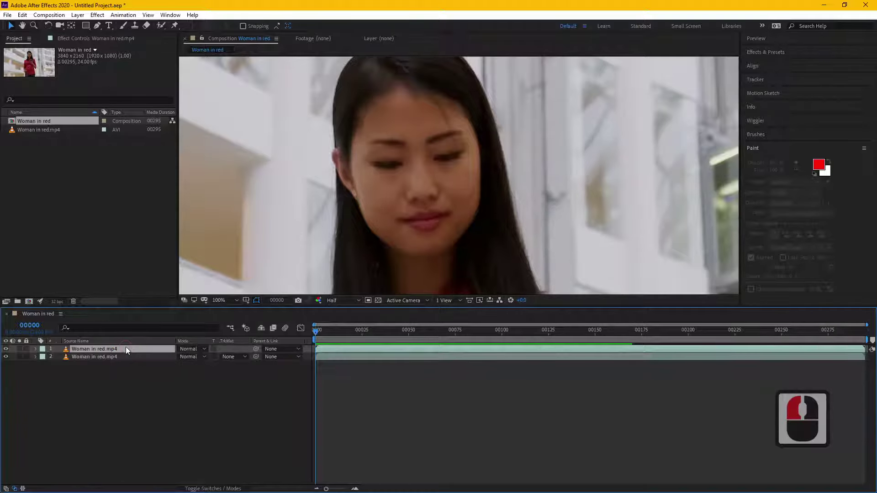
click(129, 350)
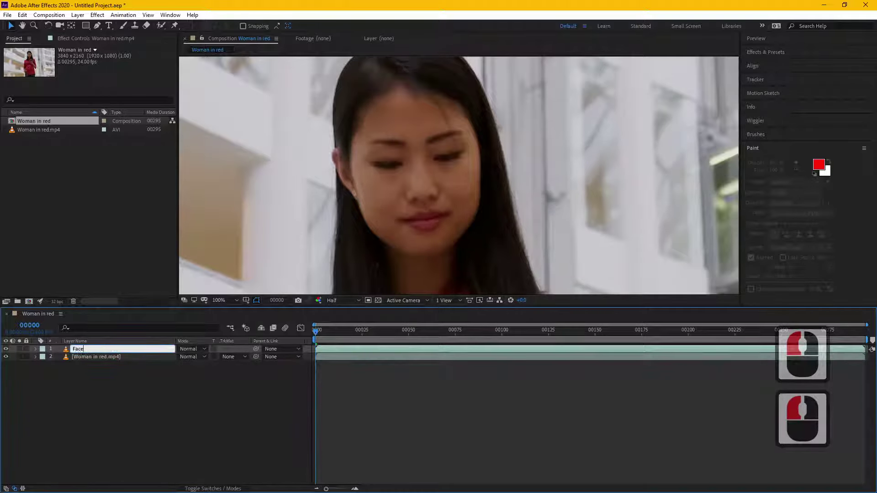
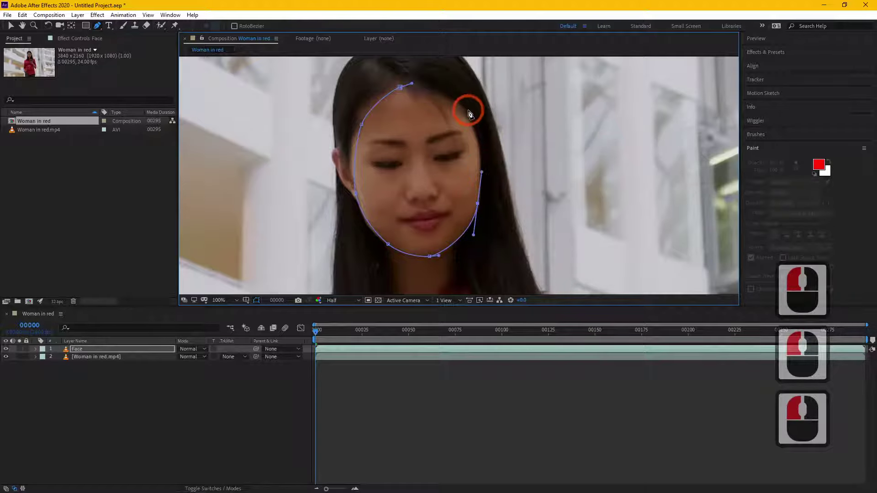
Close the oval mask around the woman's face and expand Mask 1 on the Face layer
click(470, 114)
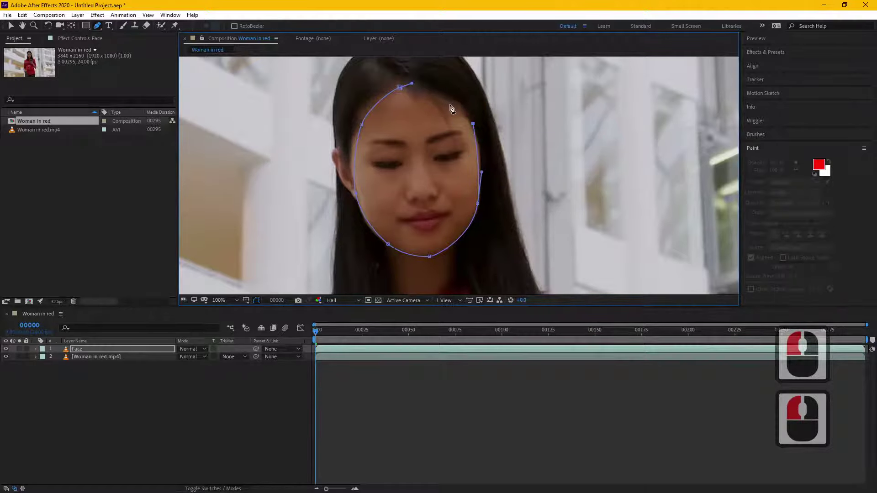
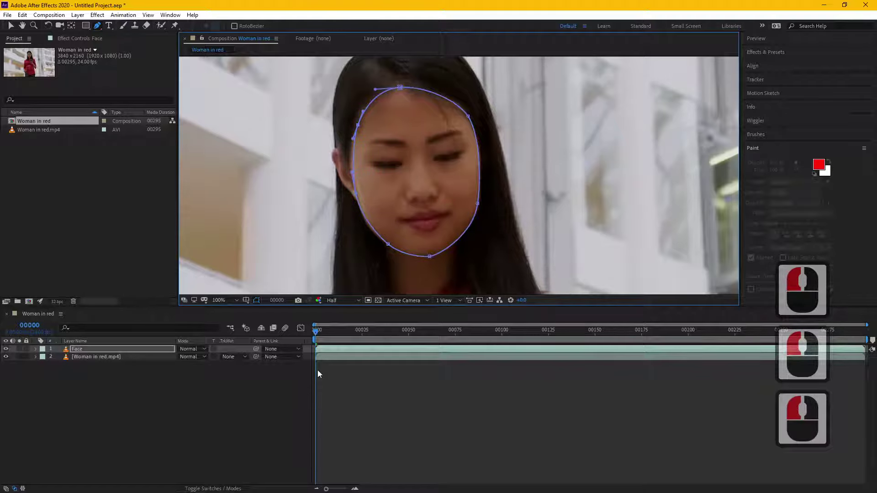
click(98, 352)
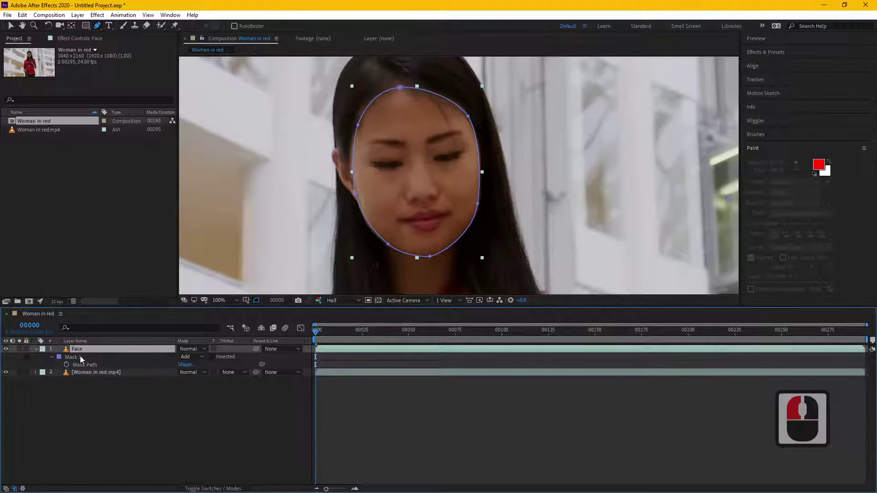
click(82, 361)
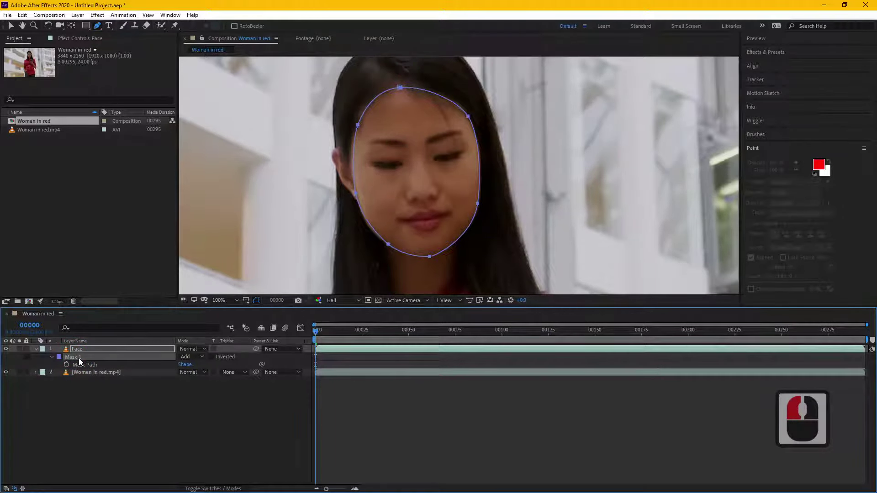
Choose Track Mask for Mask 1 and arrange the Tracker panel for mask tracking
right_click(81, 361)
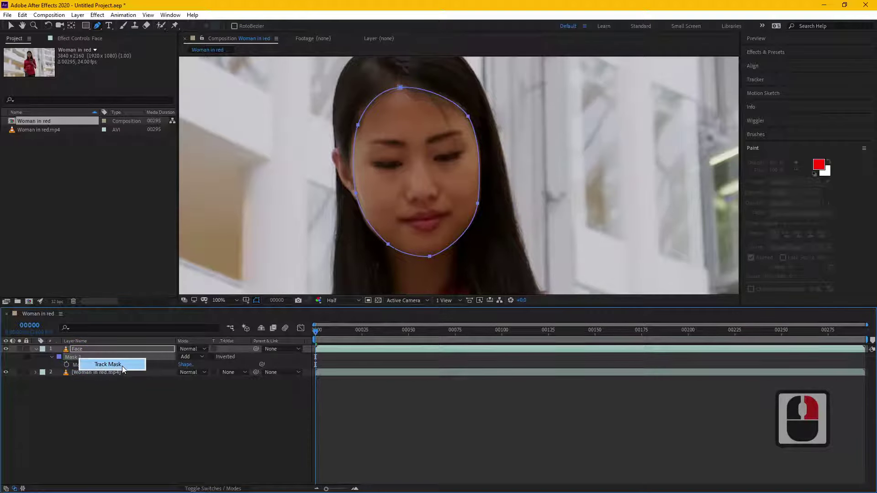
right_click(124, 369)
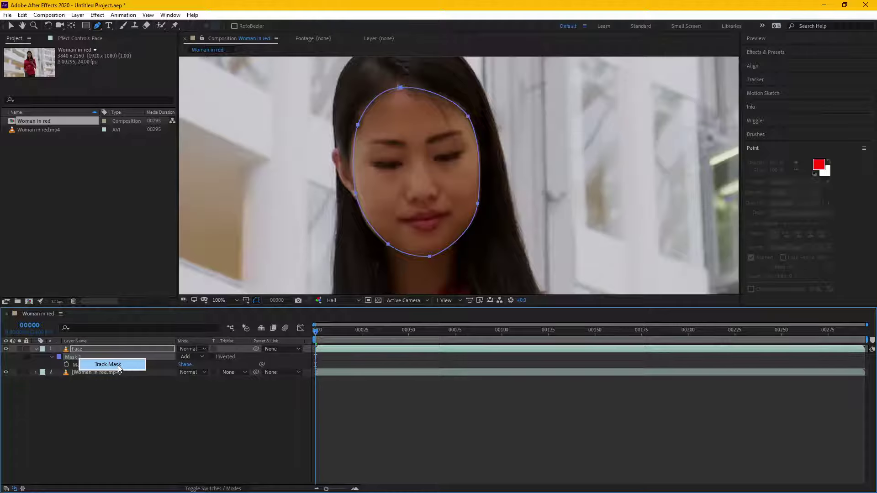
drag(121, 367, 797, 188)
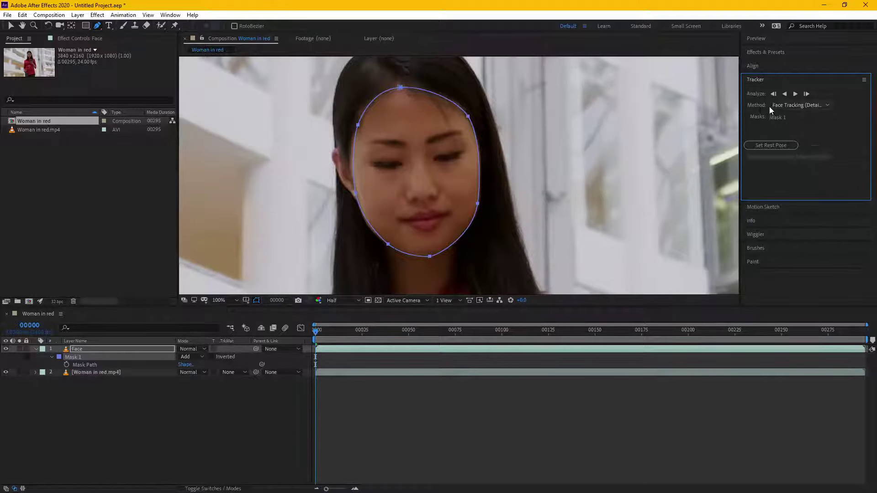
click(828, 109)
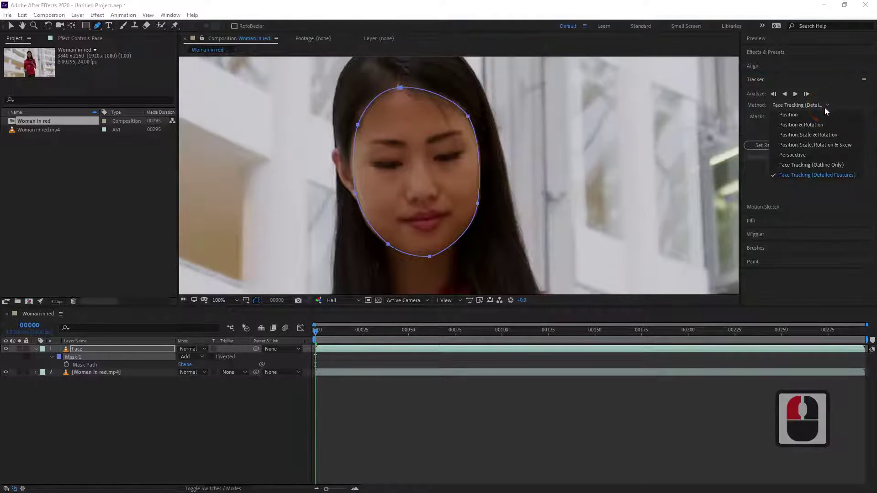
drag(808, 166, 397, 154)
click(800, 169)
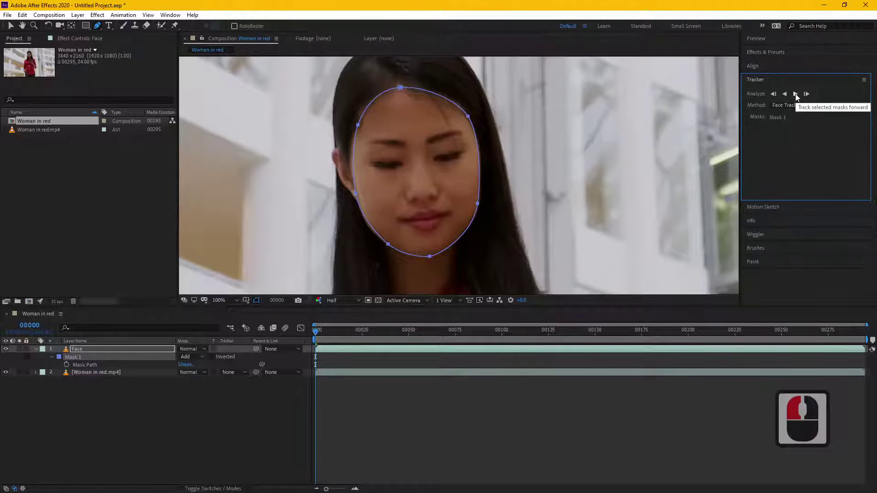
Track the face mask forward through the clip to about frame 89
click(798, 97)
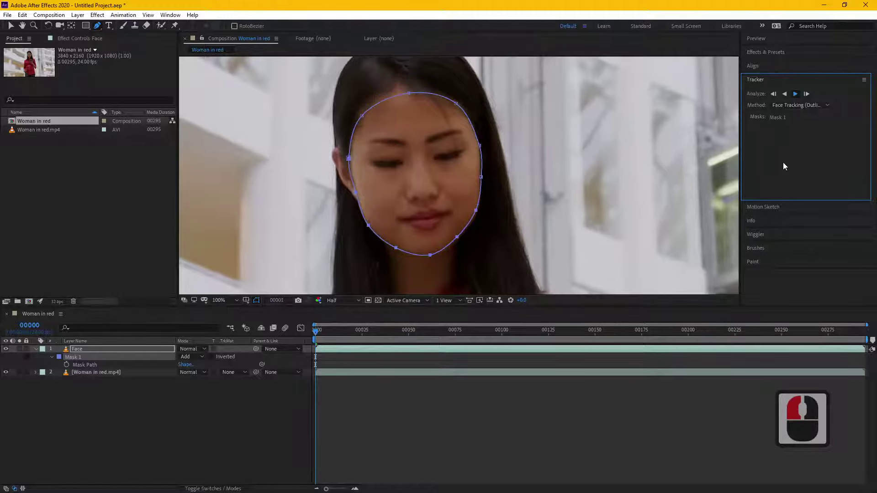
click(363, 181)
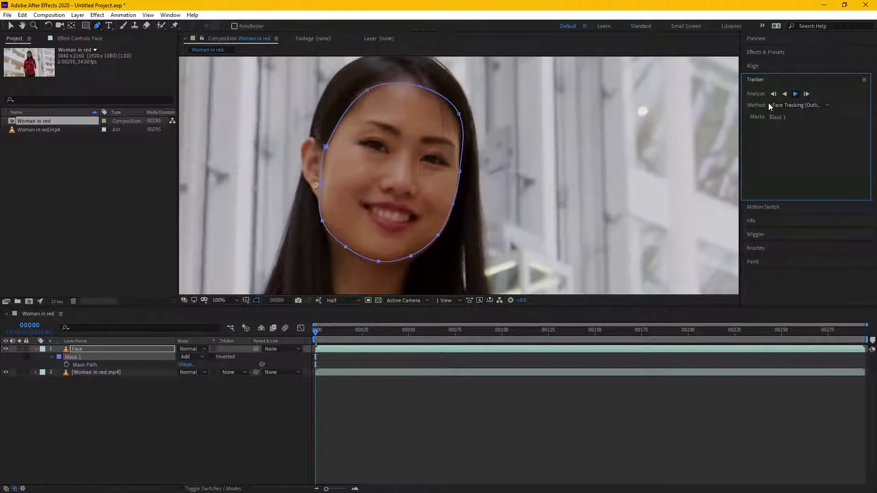
Reveal the tracked Mask Path keyframes and select them in the timeline
click(798, 98)
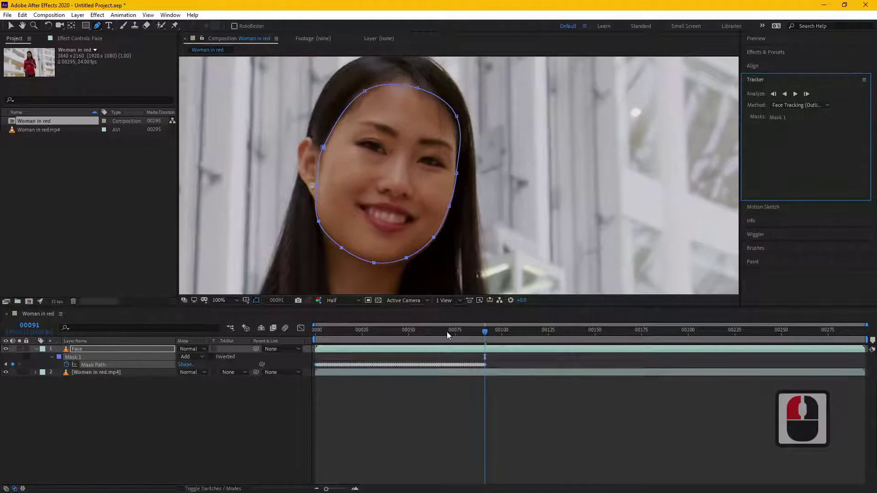
drag(481, 335, 356, 339)
click(310, 339)
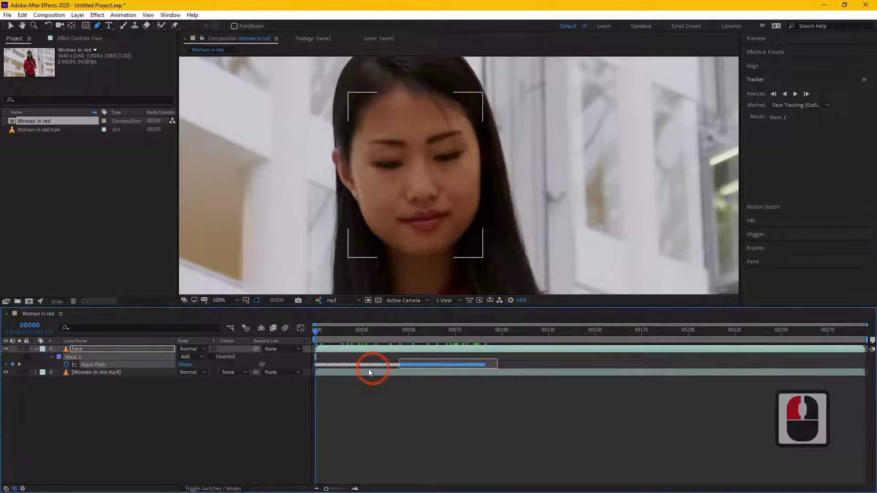
click(310, 371)
click(344, 378)
click(329, 354)
Scrub through frames 22–35, nudging mask vertices so the path stays on the face
click(360, 333)
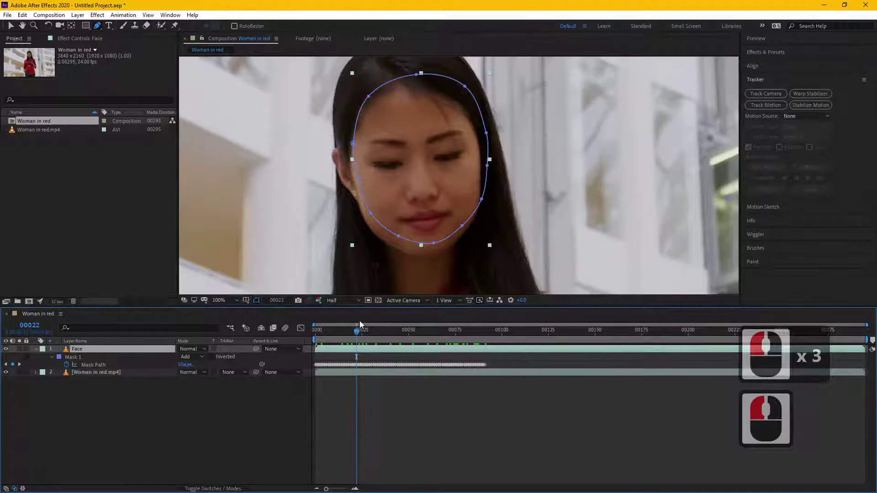
click(400, 335)
click(441, 333)
click(459, 332)
click(422, 332)
click(382, 332)
click(148, 399)
click(106, 352)
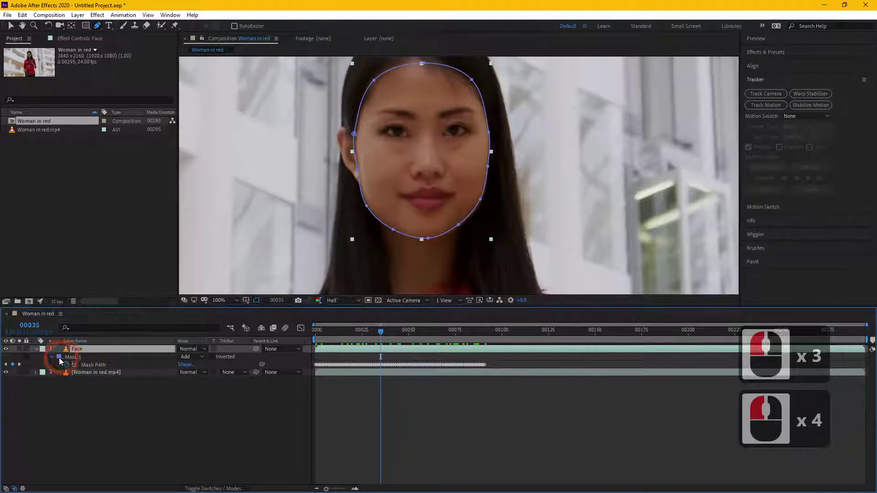
Add a Color Correction Exposure effect to the Face layer set to 0.56
click(102, 20)
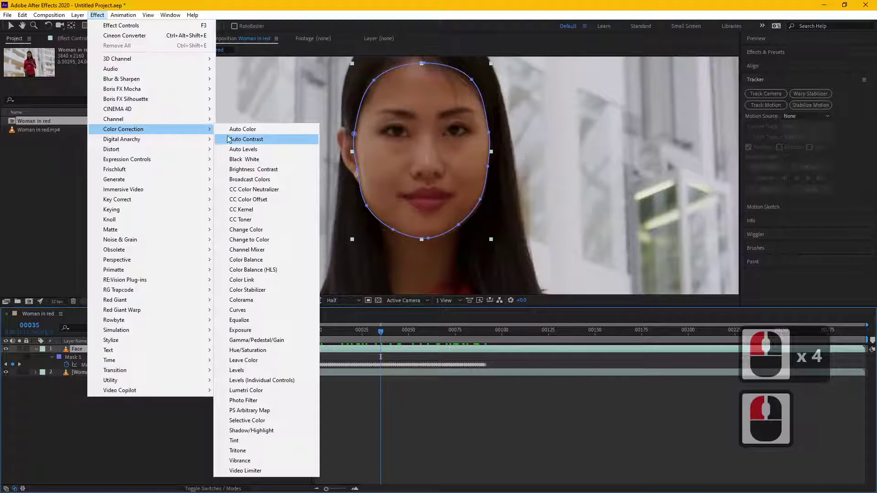
drag(261, 174, 262, 287)
drag(259, 321, 90, 69)
click(37, 61)
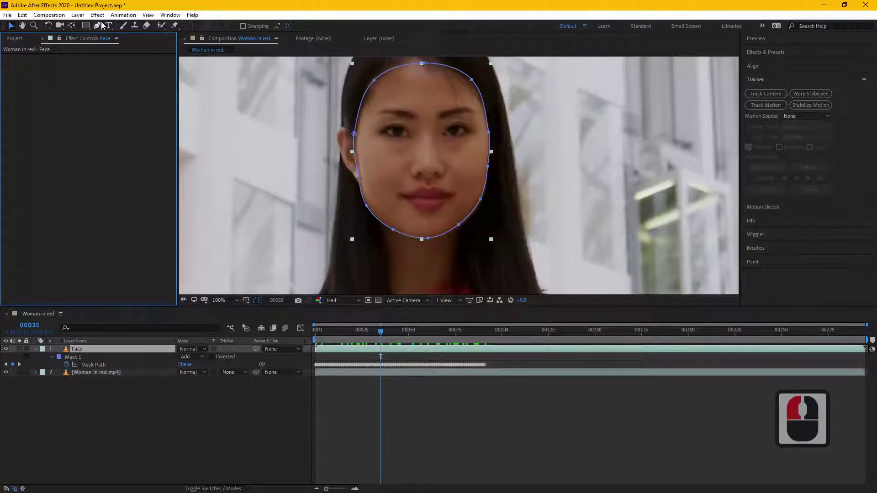
click(104, 21)
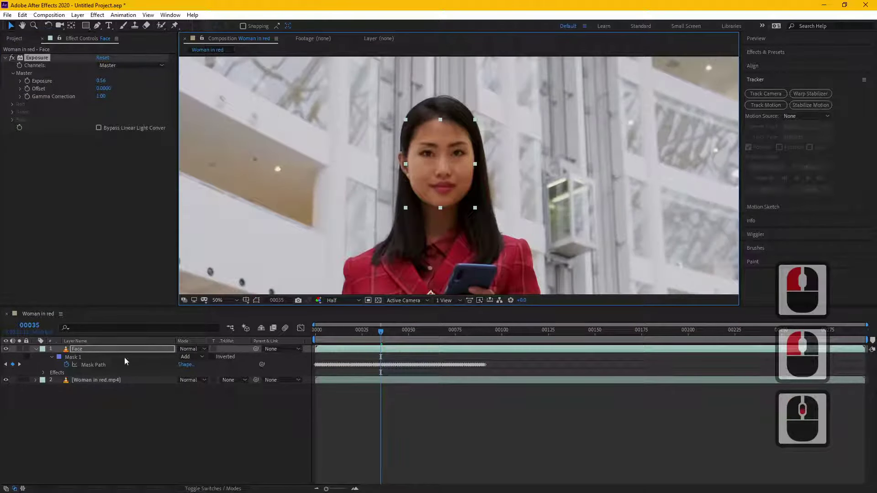
Feather the face mask edge to 21 pixels
click(55, 359)
click(55, 359)
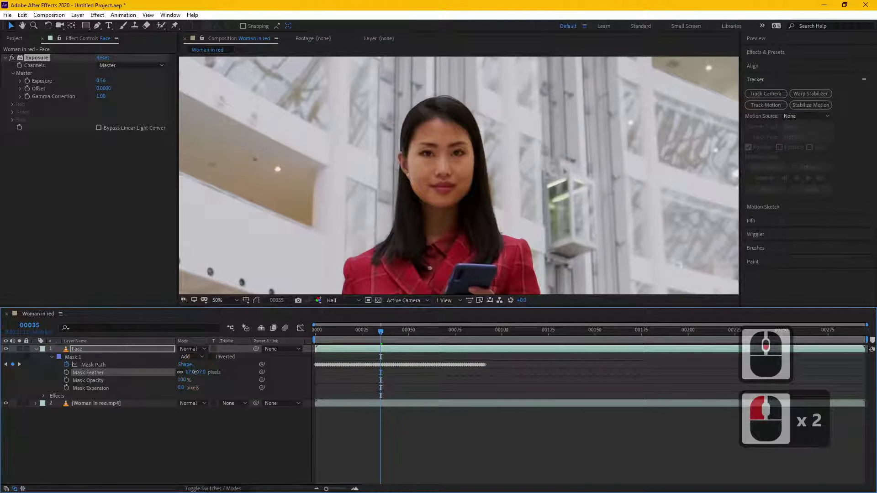
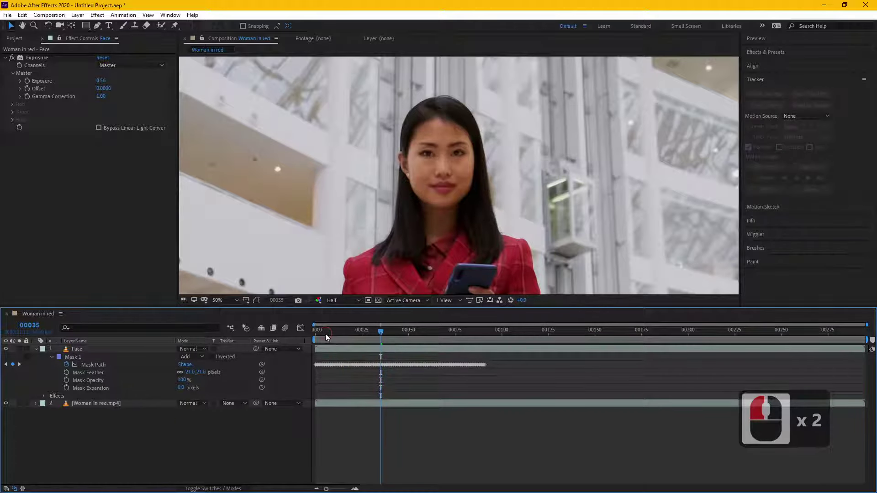
Preview from frame 0 and toggle the Face layer to compare against the original
click(297, 334)
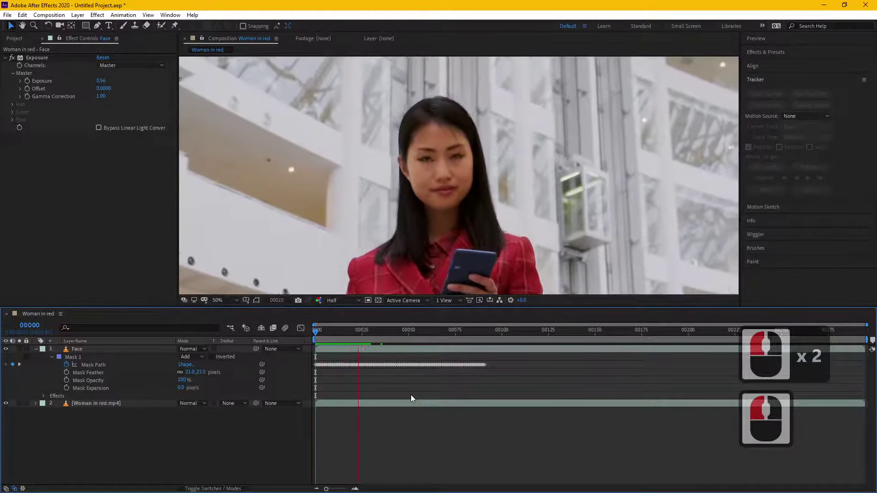
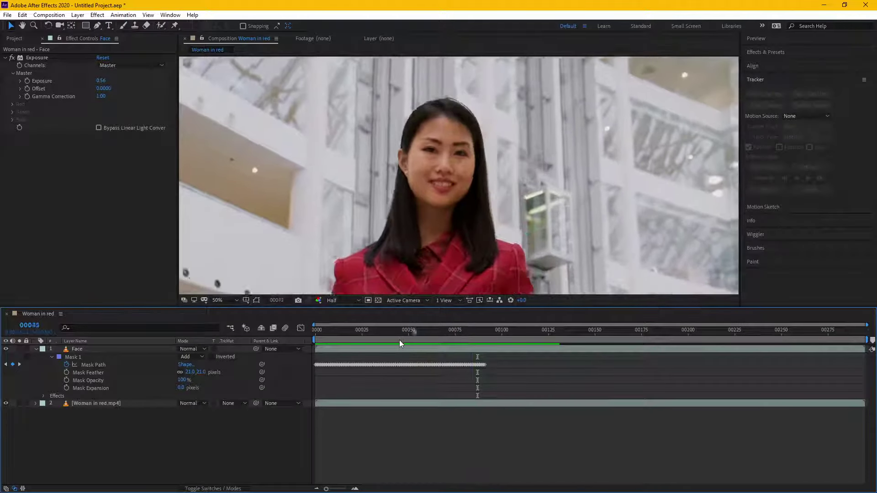
click(443, 341)
click(6, 350)
click(66, 178)
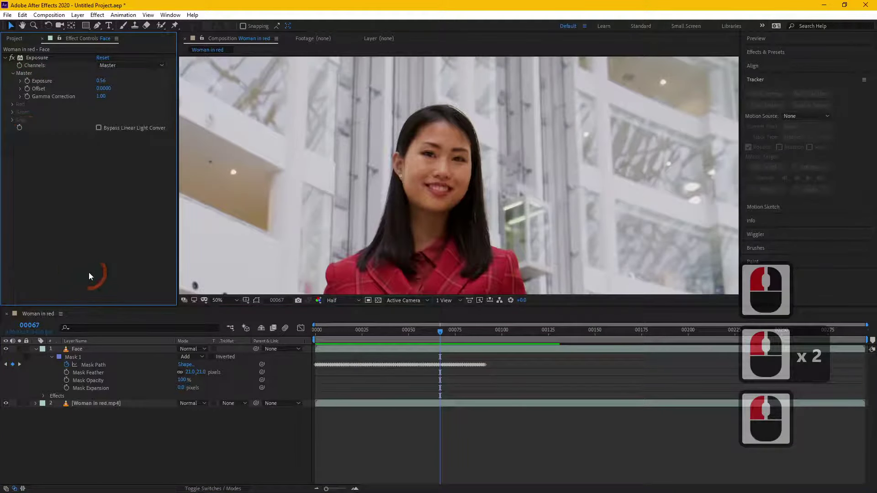
Bring the Project panel back and start importing new footage
click(13, 39)
double_click(81, 197)
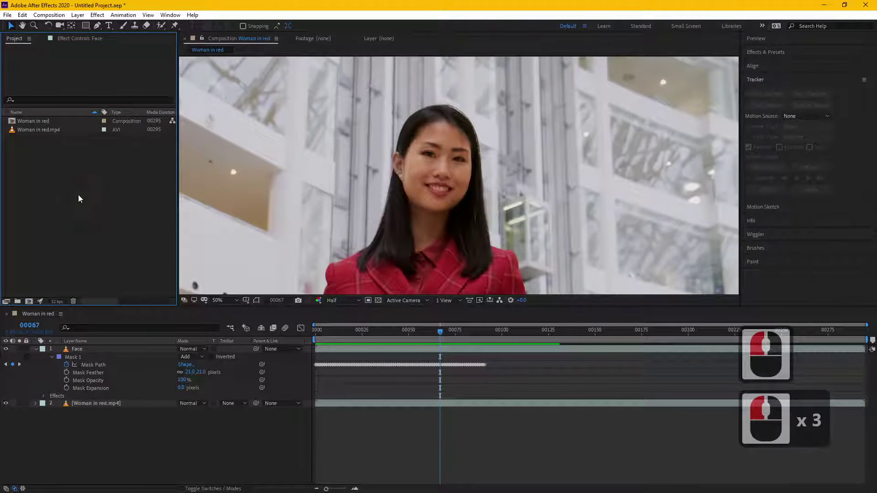
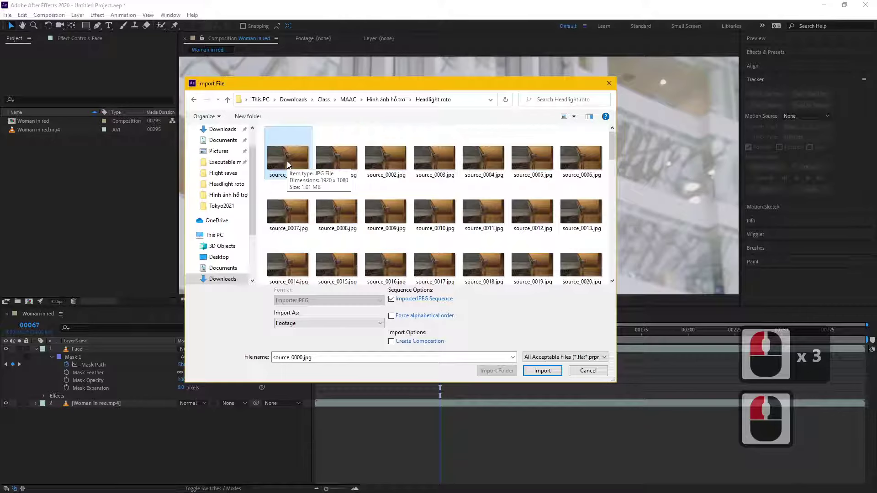
Import source_0000.jpg as a JPEG sequence and create the source composition from it
double_click(290, 164)
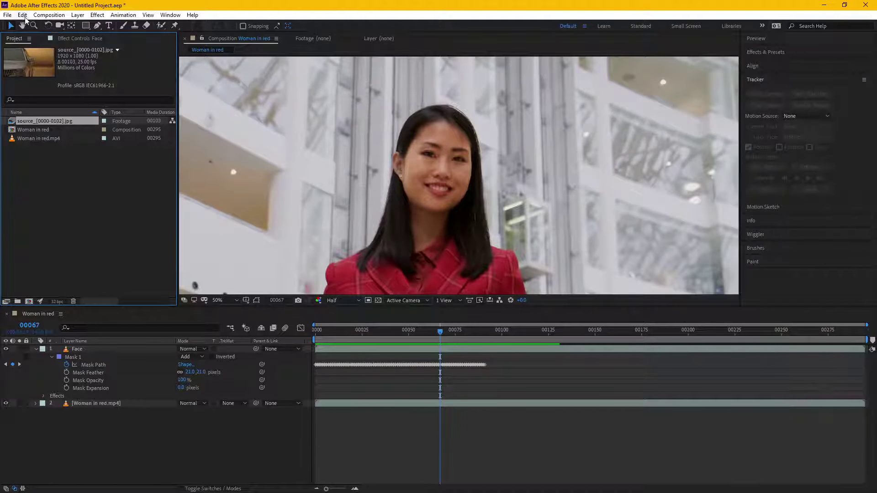
click(24, 18)
click(185, 209)
click(464, 275)
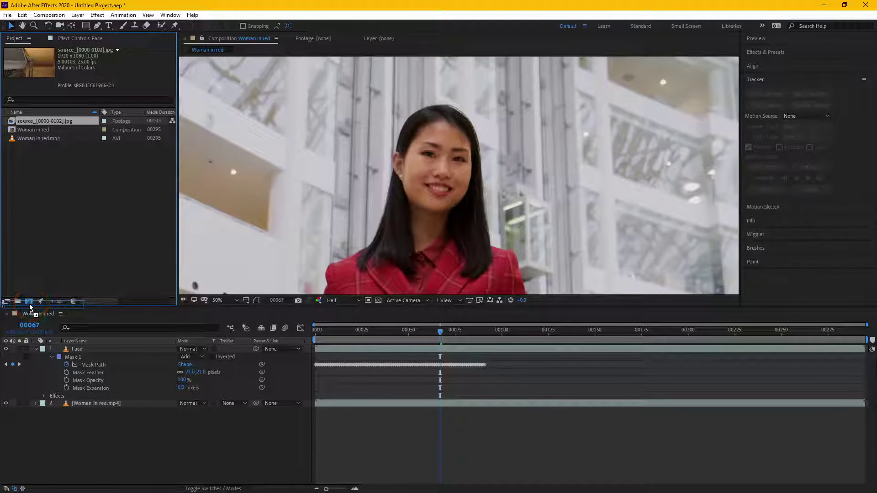
click(32, 308)
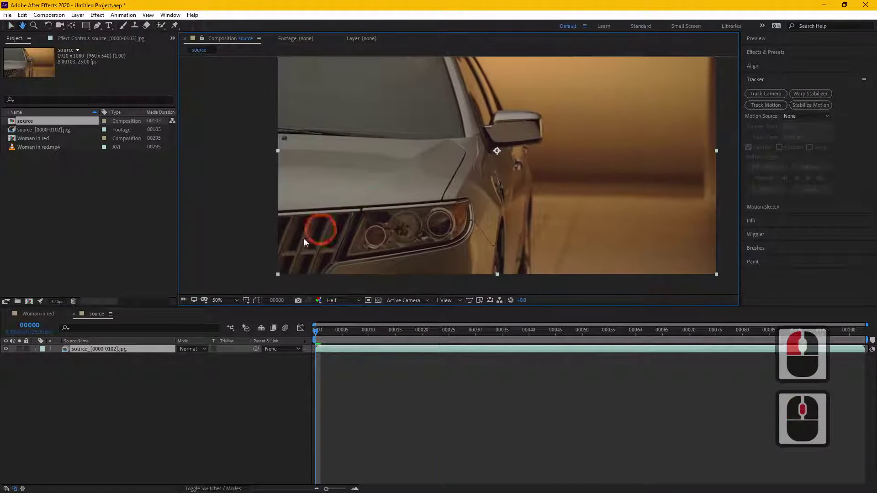
Select the headlight footage layer in the source composition ready for an effect
click(141, 379)
click(115, 354)
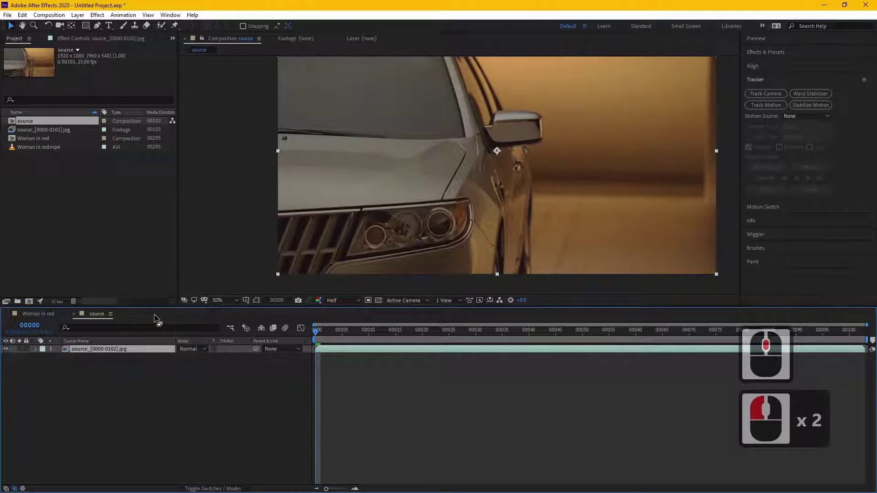
click(106, 42)
Apply Boris FX Mocha Pro to the footage layer and confirm the proxy tracking dialog
double_click(101, 17)
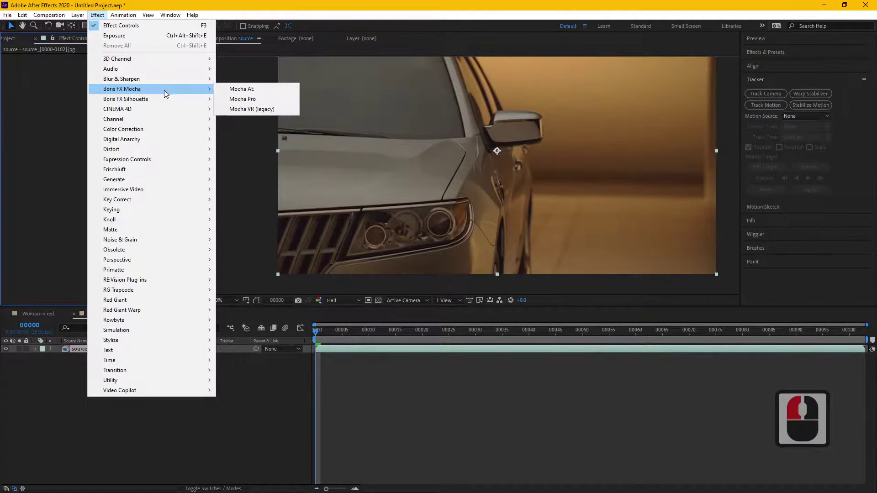
click(256, 101)
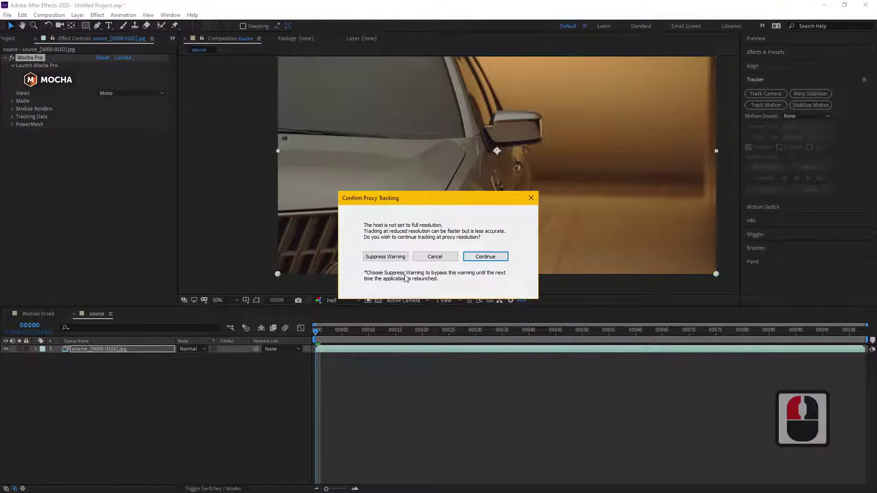
click(446, 260)
Set preview resolution to Full and launch the Mocha Pro interface from Effect Controls
click(346, 302)
click(351, 324)
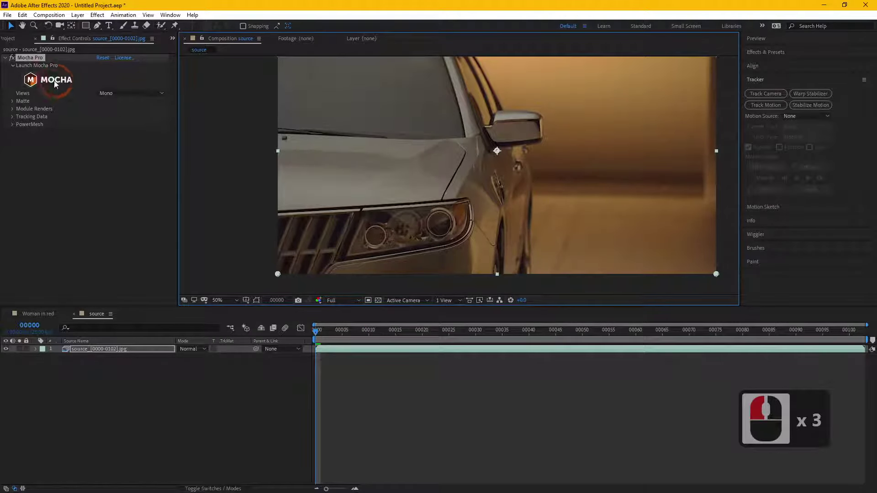
click(56, 84)
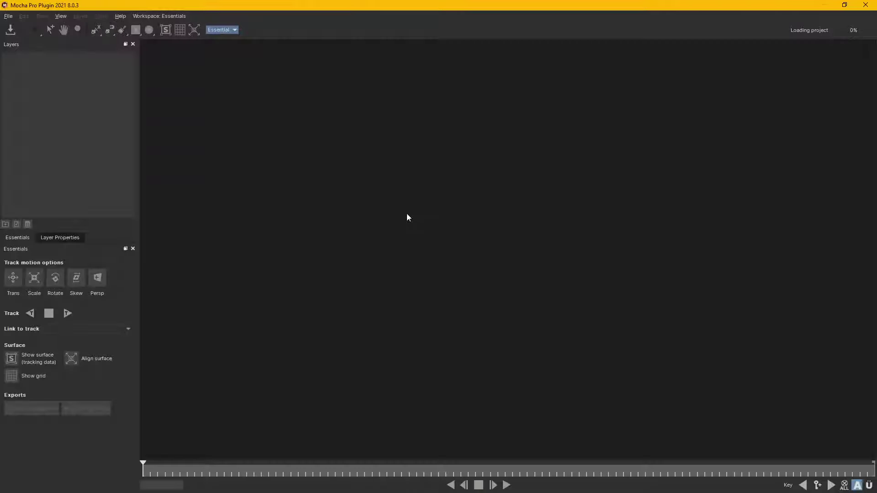
Choose the X-Spline tool and outline the headlight with a closed shape on Layer 1
click(693, 397)
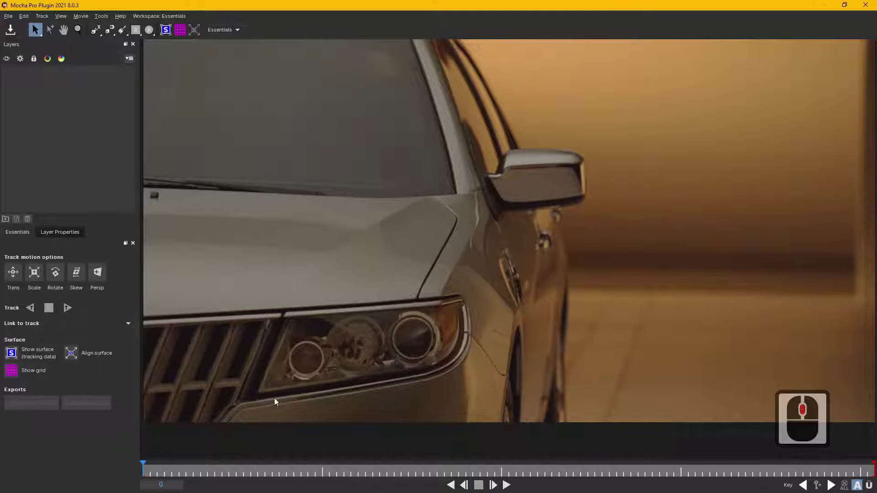
middle_click(269, 344)
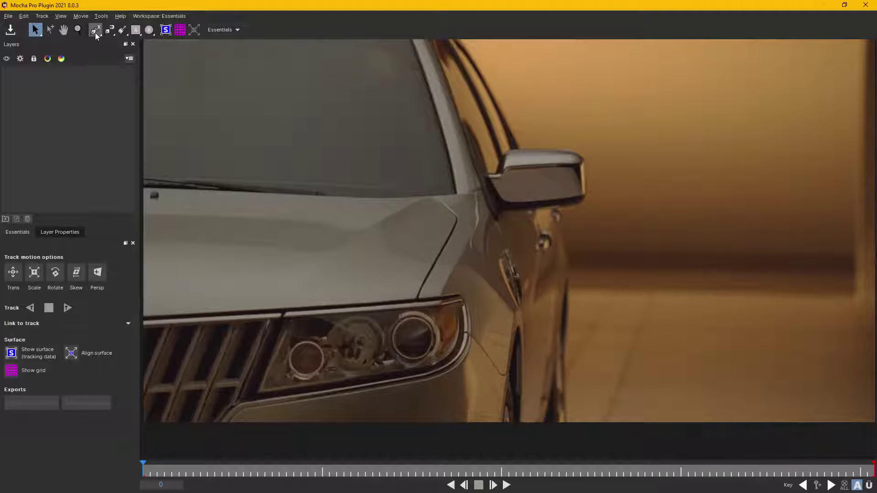
drag(98, 36, 98, 75)
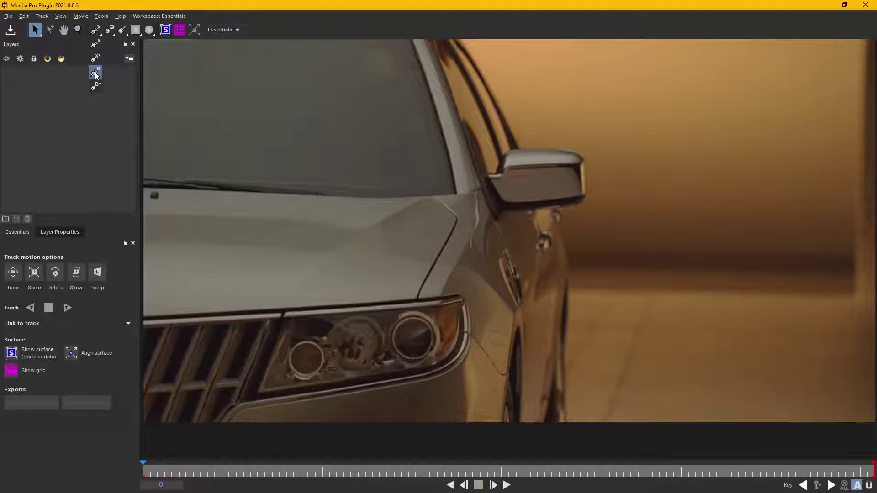
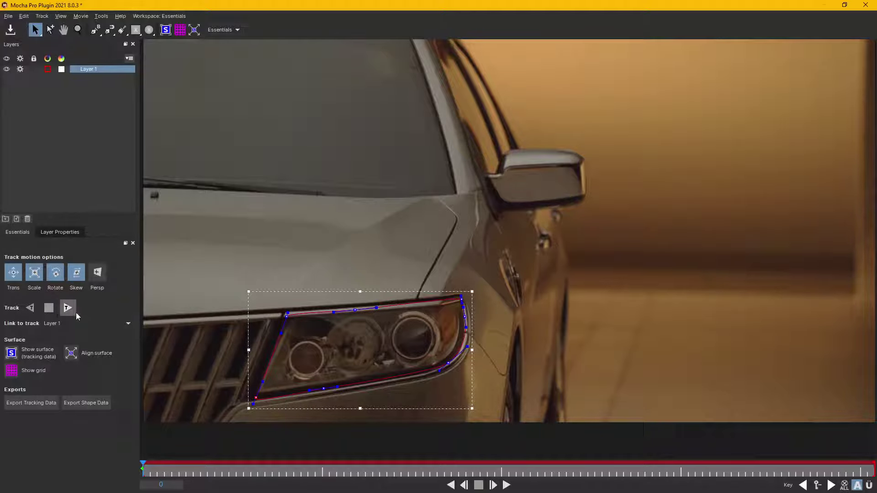
Track the headlight shape forward to frame 102, save the Mocha project and close Mocha
click(71, 310)
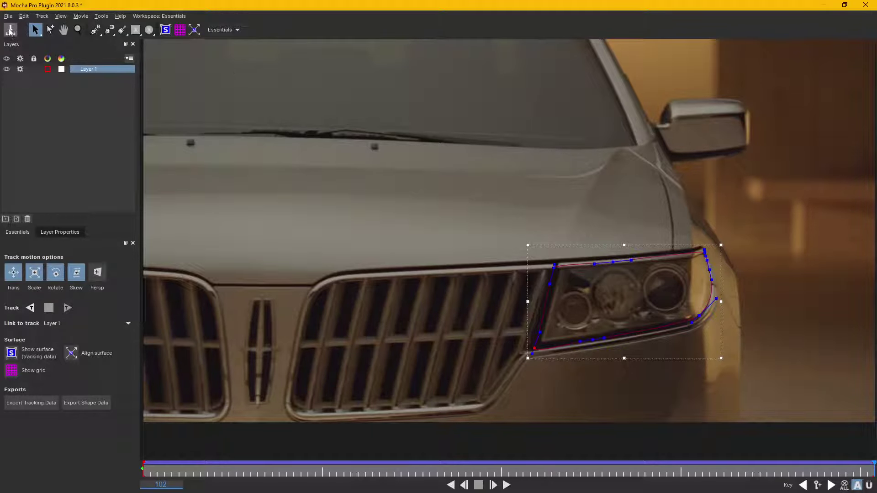
click(11, 33)
click(867, 9)
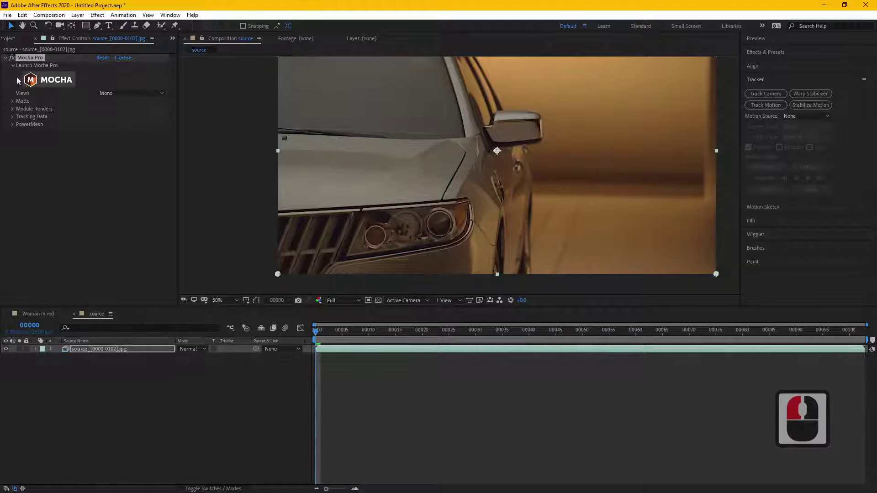
Toggle View Matte on to preview the tracked headlight matte, then switch it off again
click(27, 61)
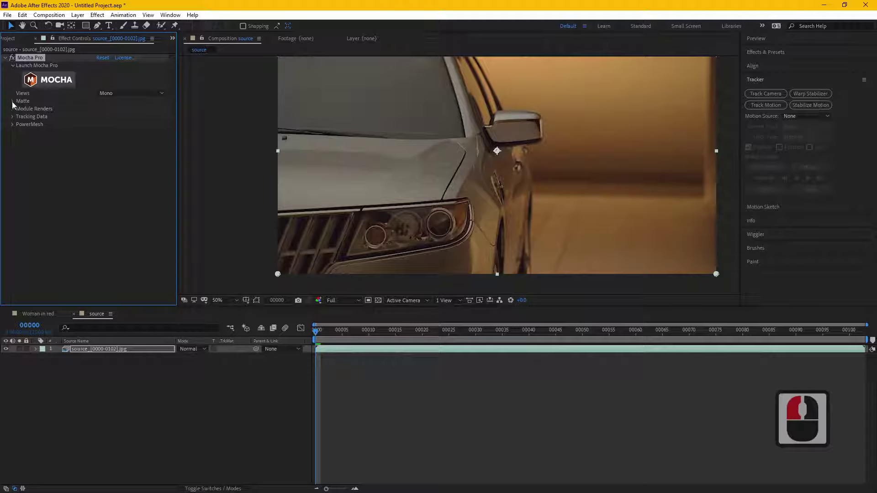
click(15, 104)
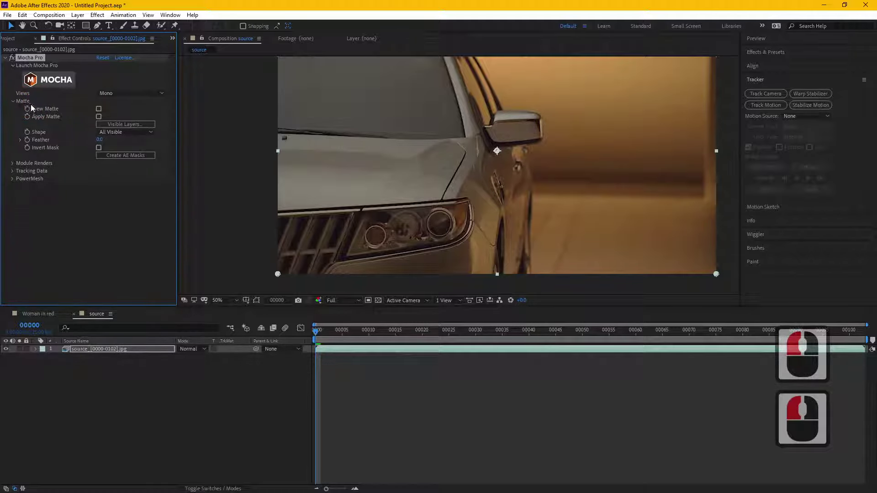
click(100, 111)
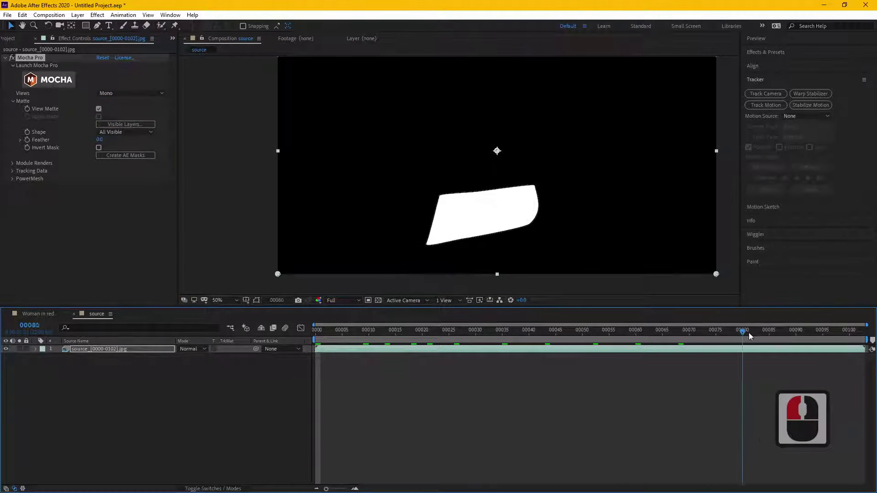
click(249, 339)
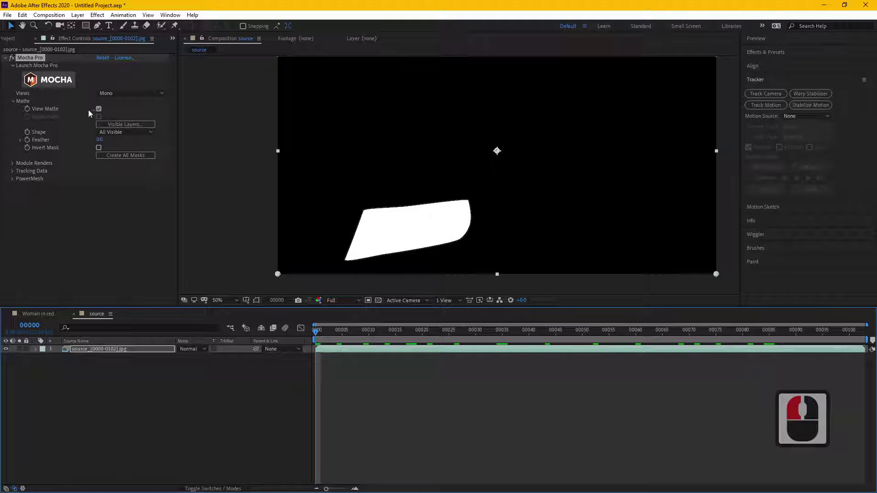
click(101, 110)
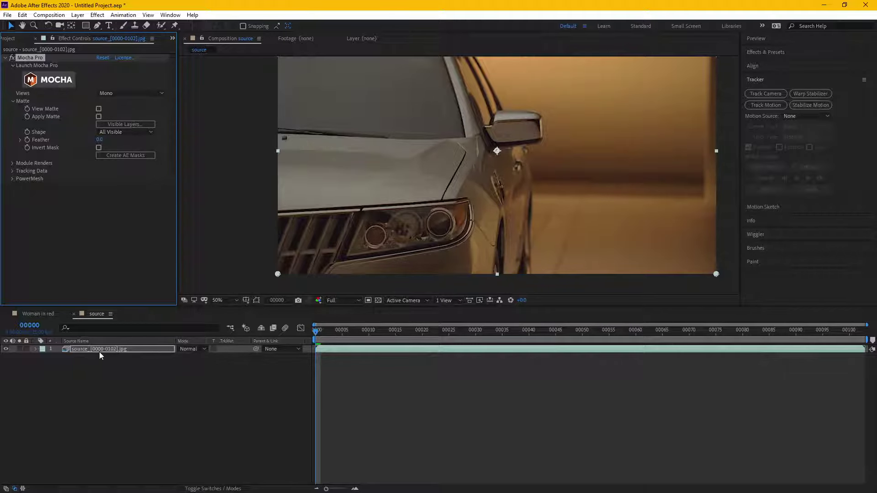
Duplicate the footage into a layer named Headlight and remove Mocha Pro from the original
click(108, 352)
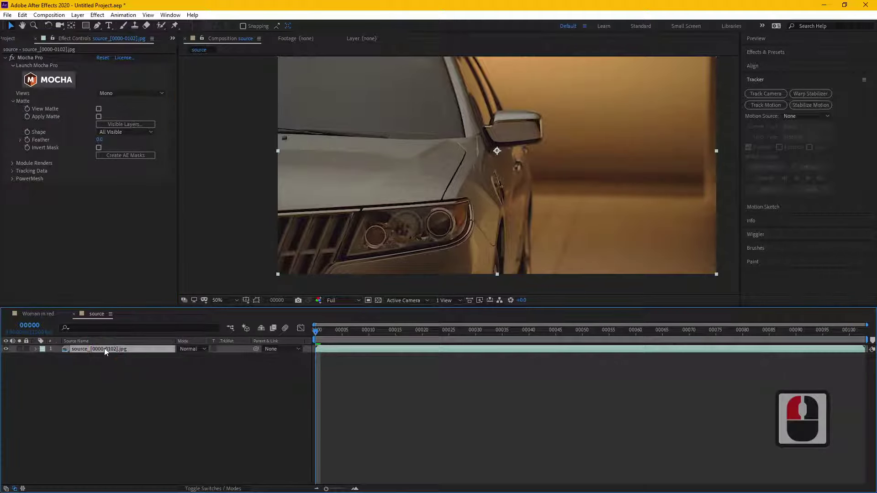
click(112, 361)
click(116, 351)
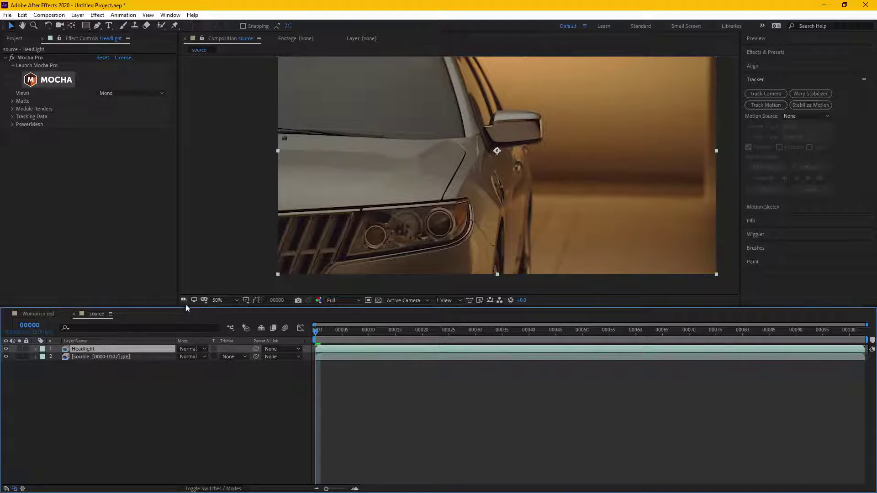
click(92, 360)
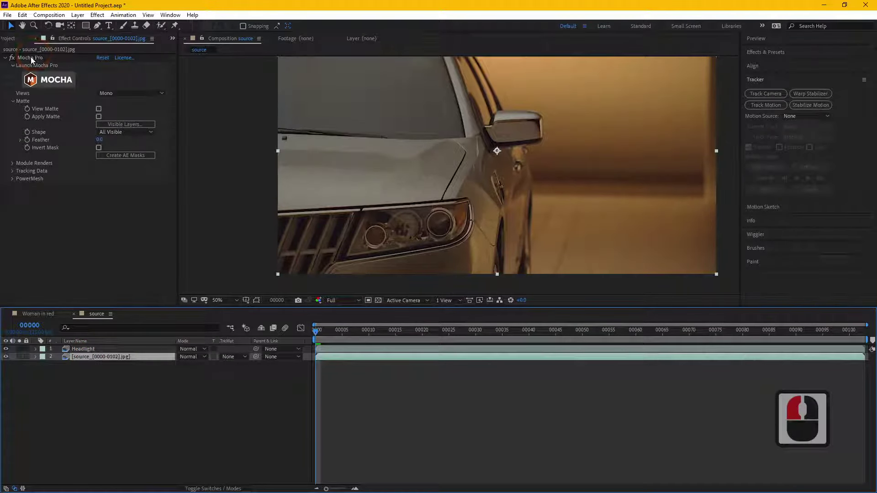
click(34, 61)
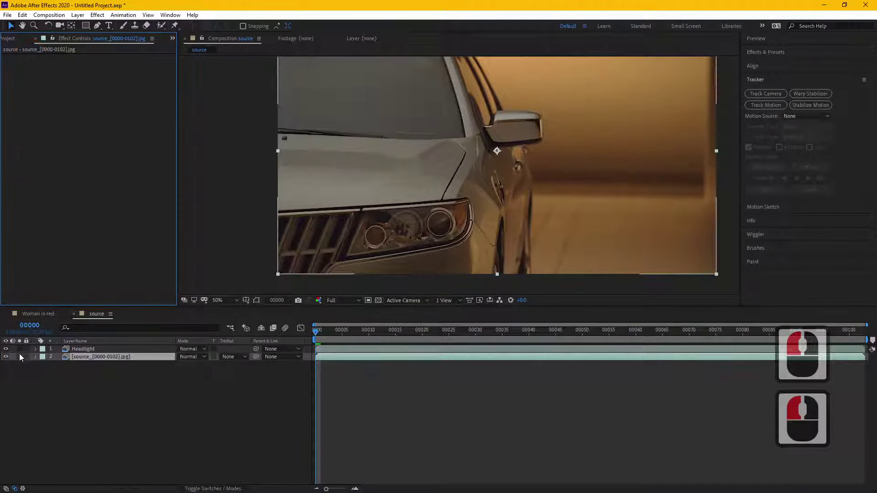
Enable Apply Matte on the Headlight layer and solo it to check the cut-out headlight
click(20, 360)
click(21, 360)
click(103, 350)
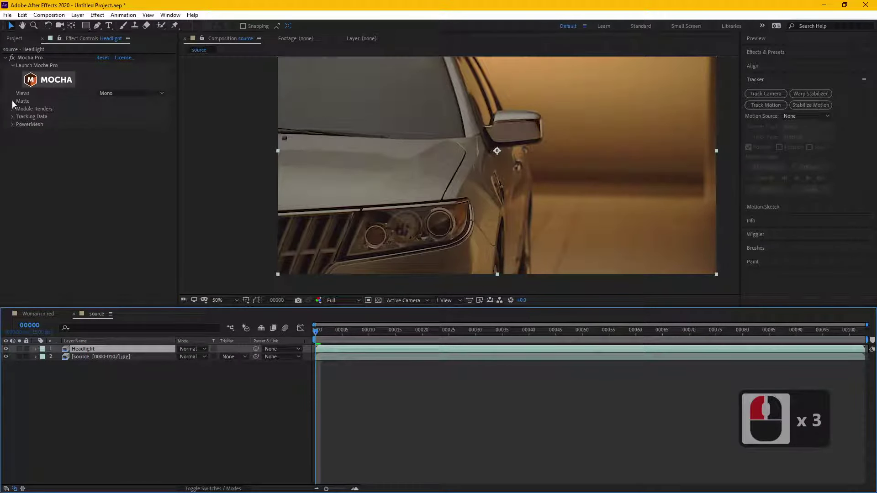
click(15, 105)
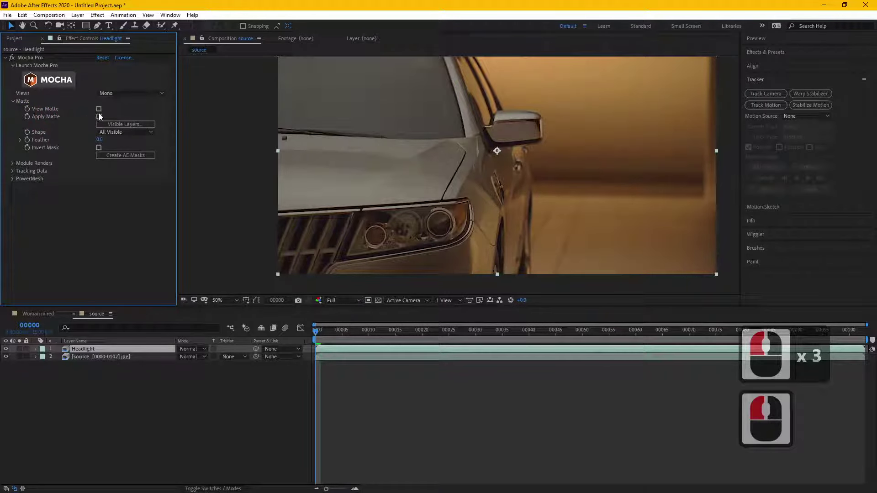
click(101, 120)
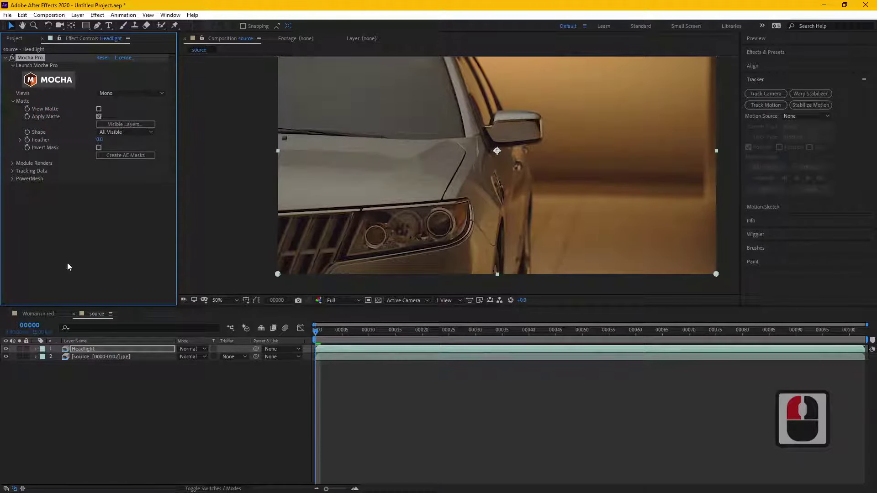
click(22, 354)
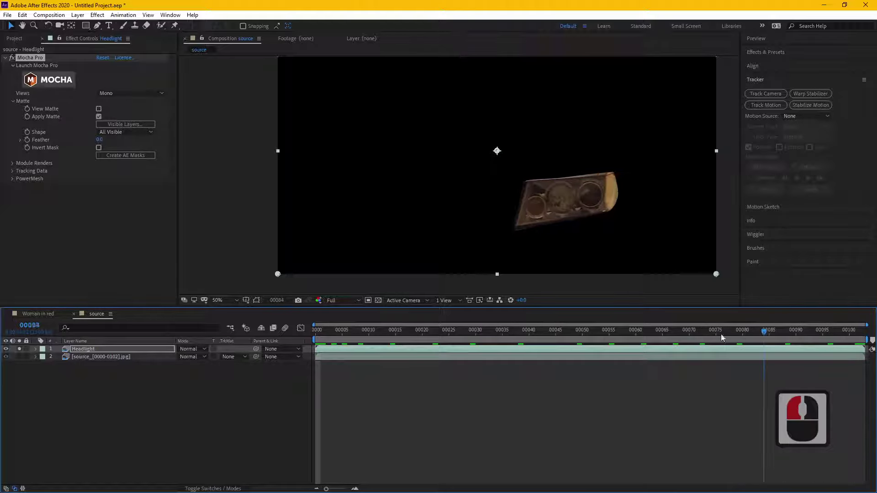
click(243, 340)
click(23, 355)
click(86, 354)
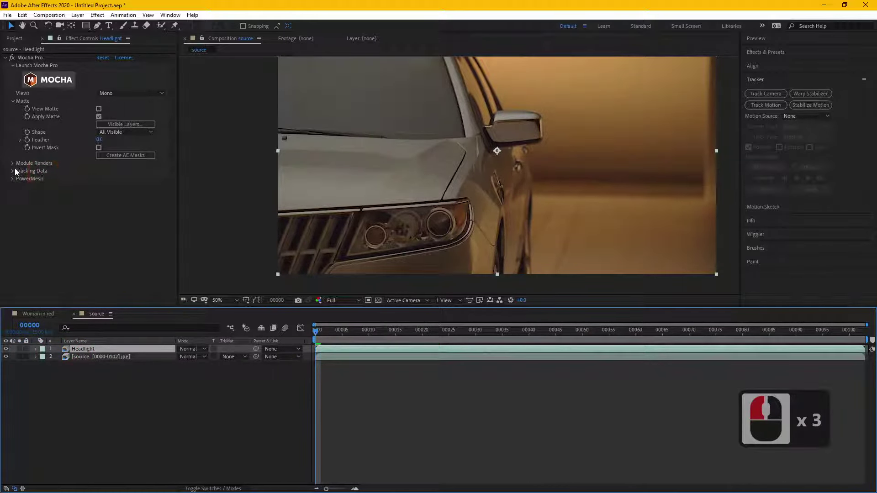
Create track data on the Headlight layer from Mocha's Layer 1
click(14, 172)
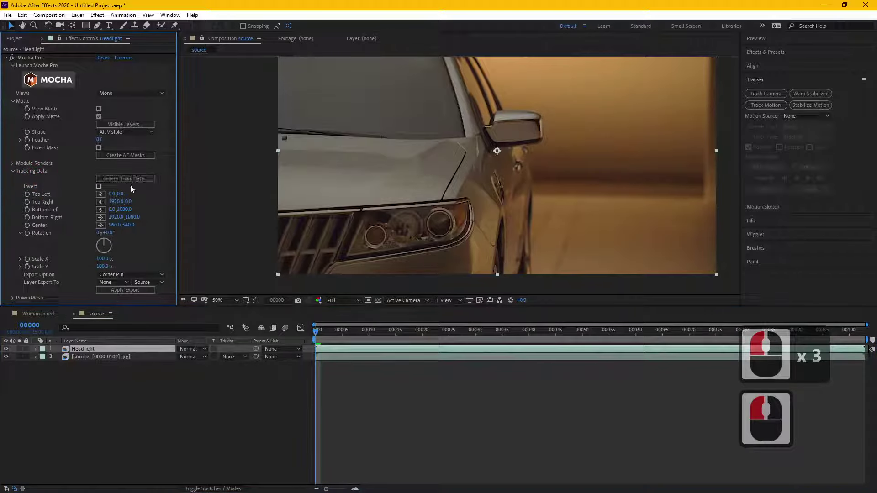
click(126, 181)
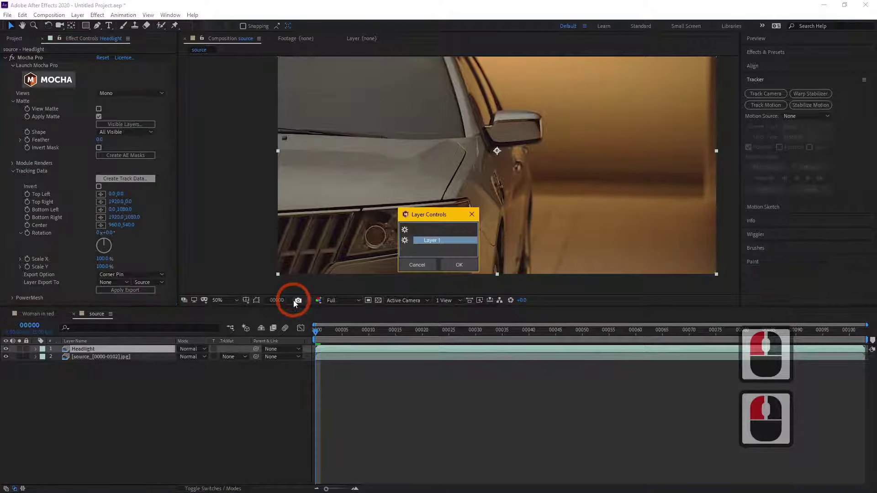
click(461, 269)
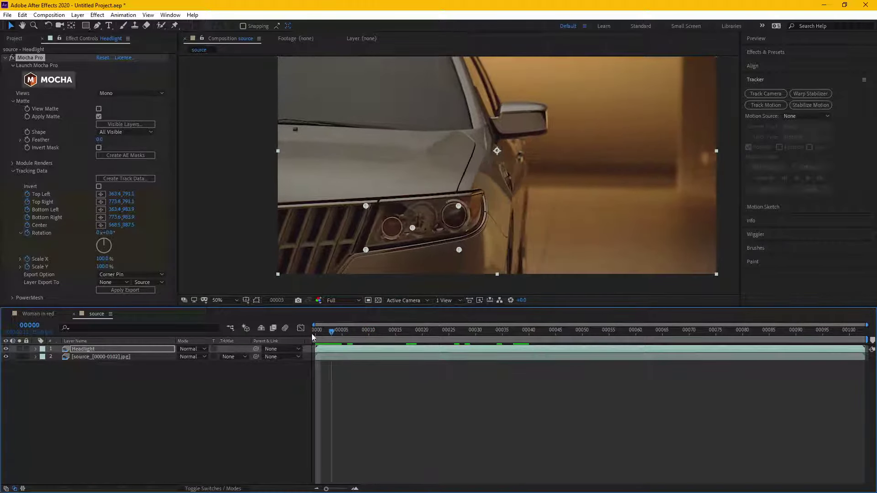
Scrub through the clip to confirm the tracking points follow the headlight, then return to frame 1
click(277, 339)
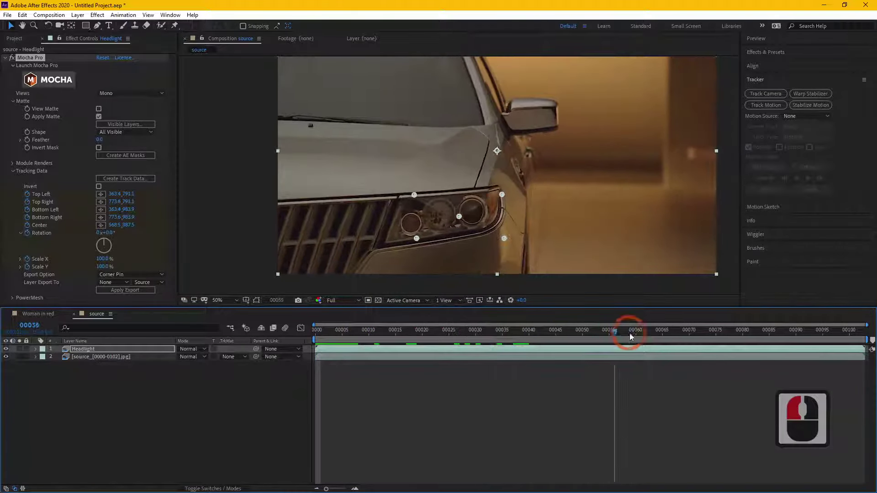
click(429, 198)
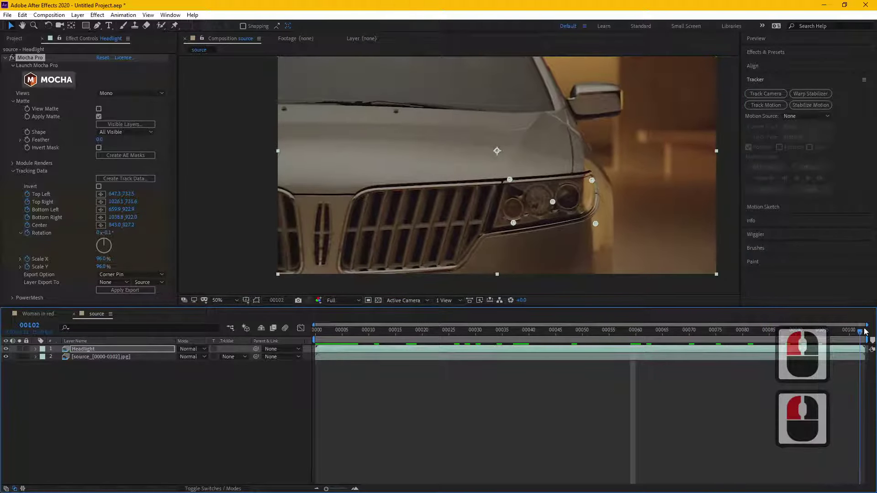
click(519, 343)
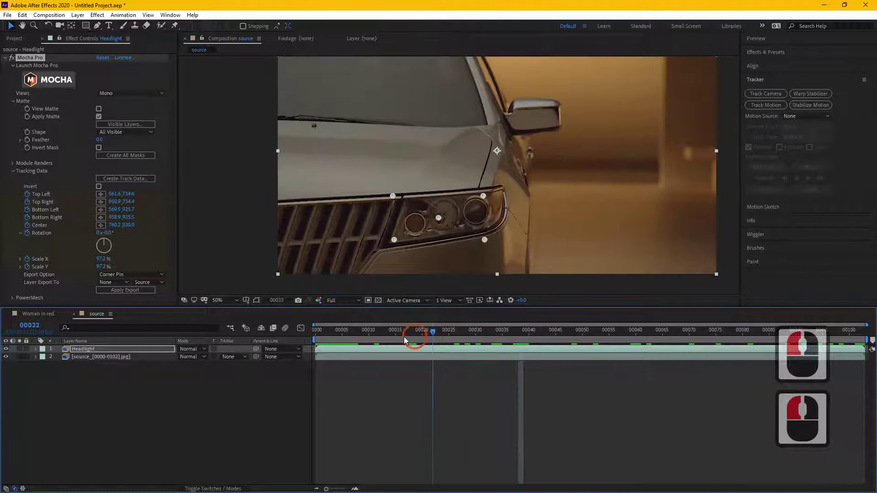
click(83, 375)
click(93, 352)
click(8, 61)
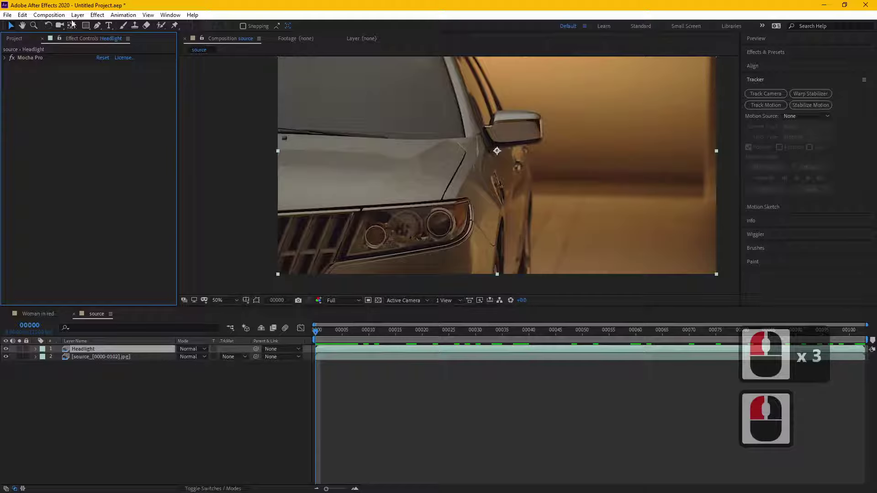
Add RG Trapcode Shine to Headlight with its source point centred on the headlight
click(104, 16)
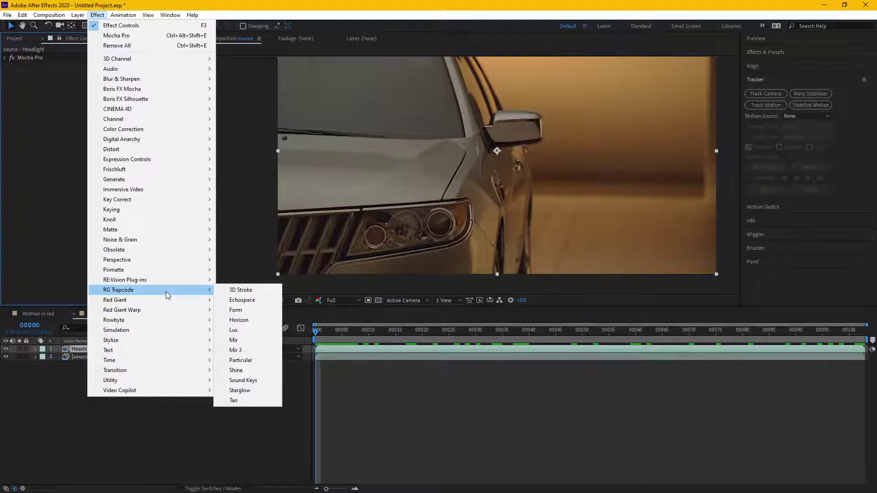
click(245, 371)
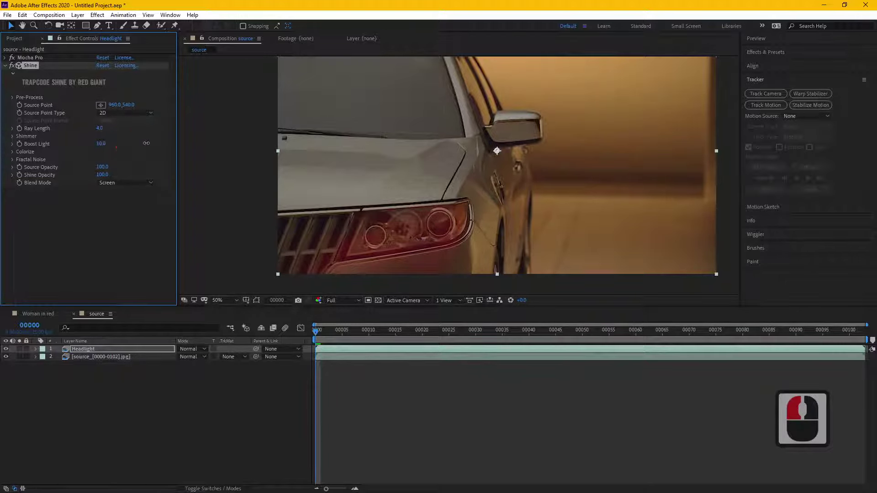
click(150, 147)
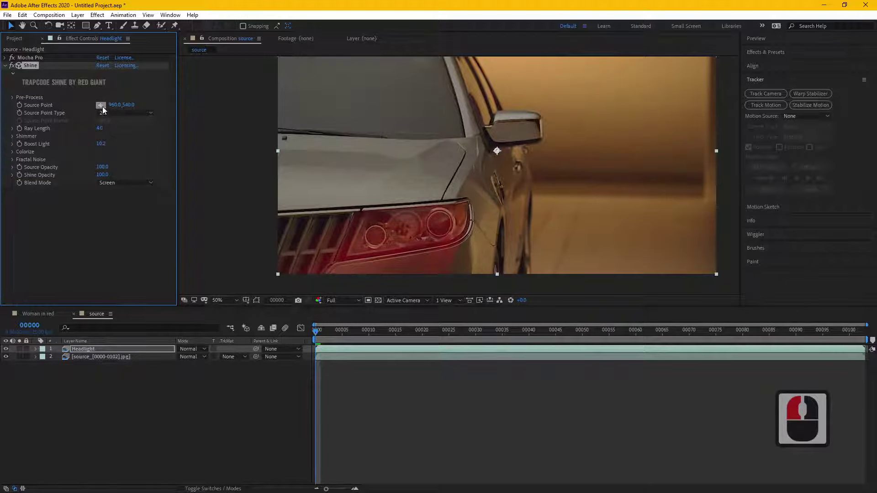
click(105, 109)
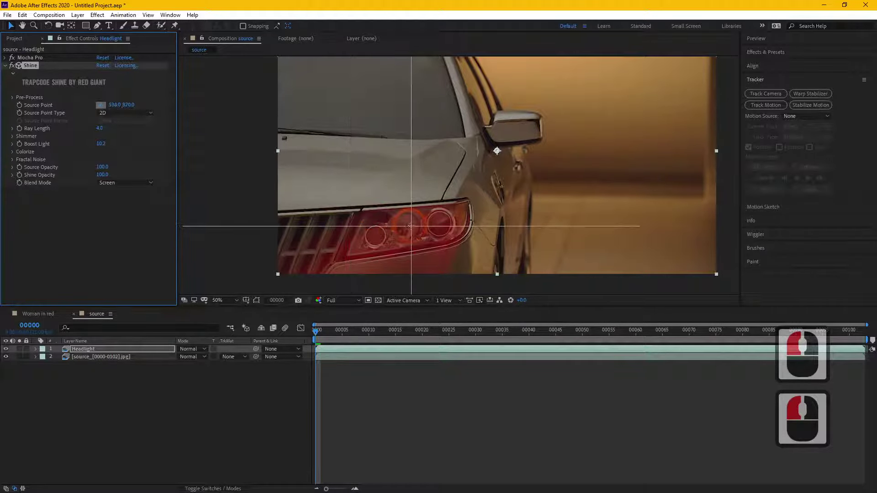
click(410, 228)
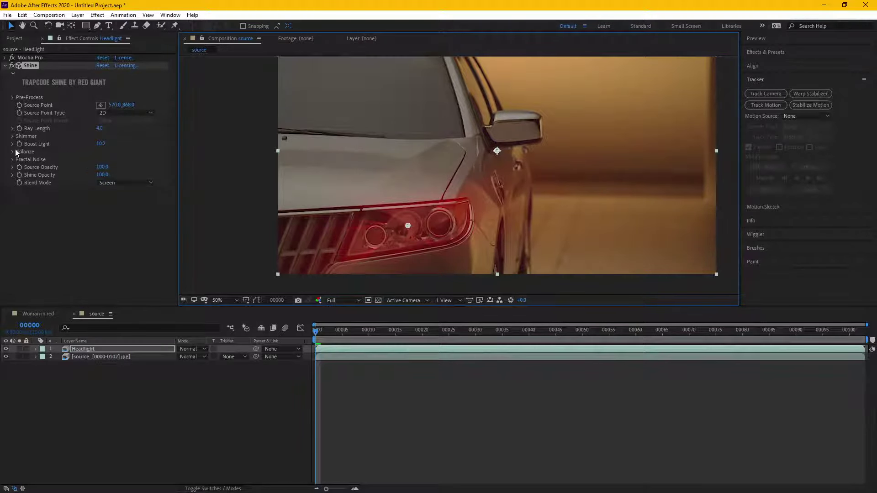
Colorize the glow with cyan midtones and blue shadows
click(13, 154)
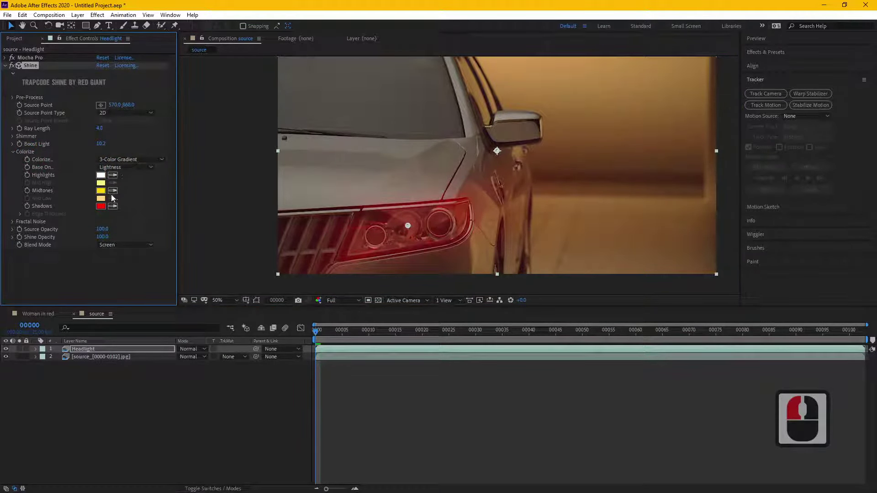
click(153, 254)
click(215, 201)
click(106, 210)
click(155, 245)
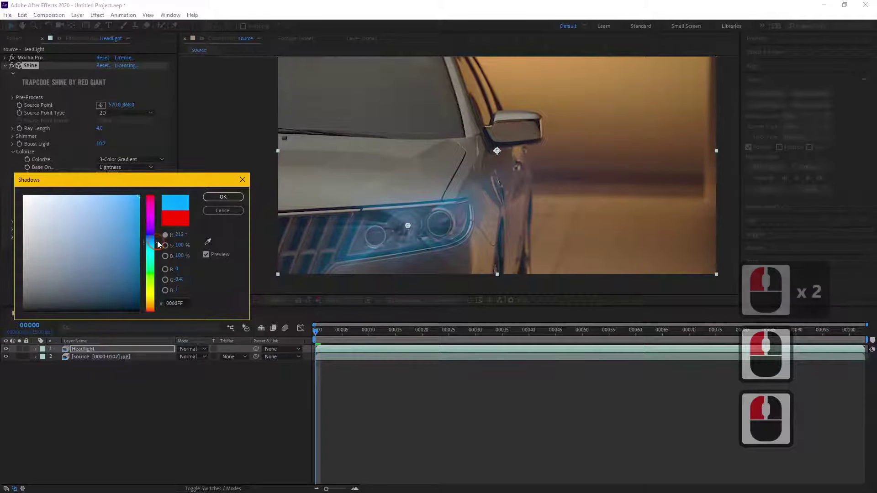
click(159, 243)
click(220, 201)
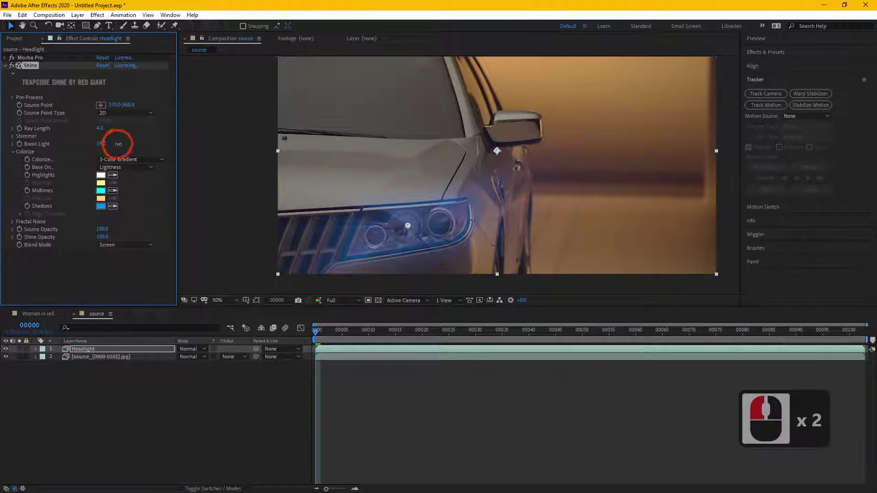
Raise Boost Light to 16.2 and shorten Ray Length to 1.6
click(124, 149)
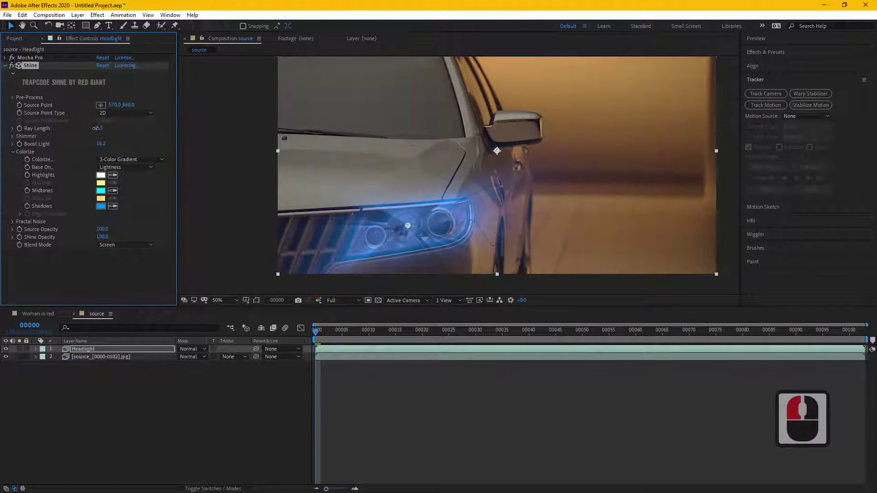
click(95, 132)
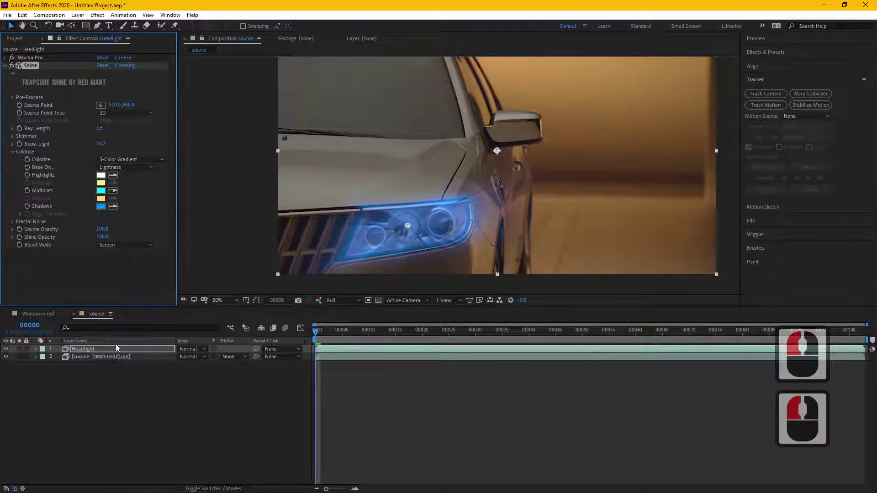
click(125, 349)
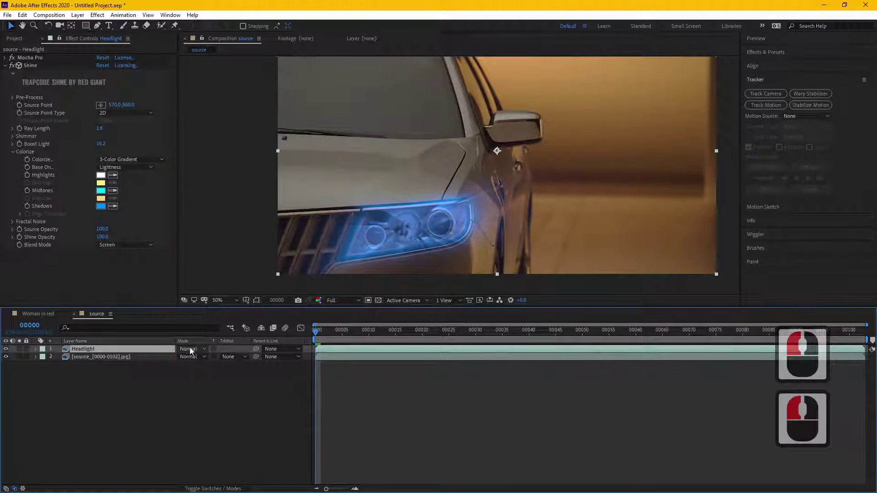
Scrub through the footage to watch how the glow sits on the moving headlight
click(193, 349)
click(233, 195)
click(175, 391)
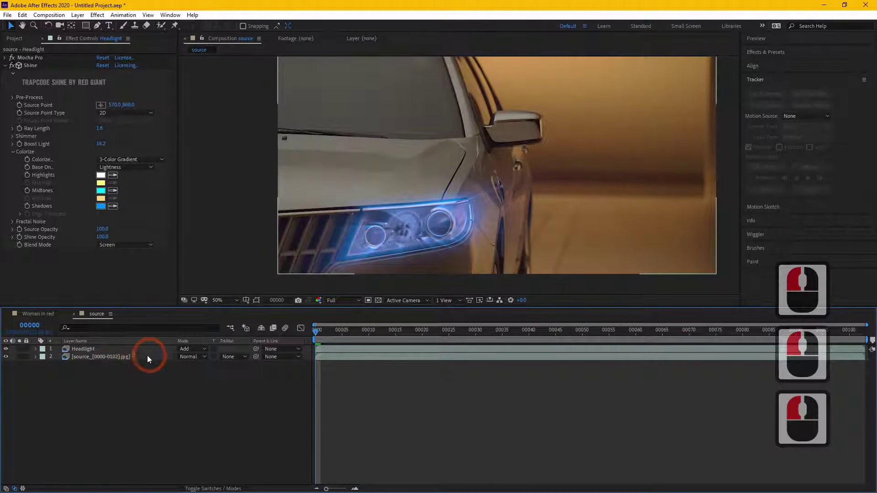
click(109, 352)
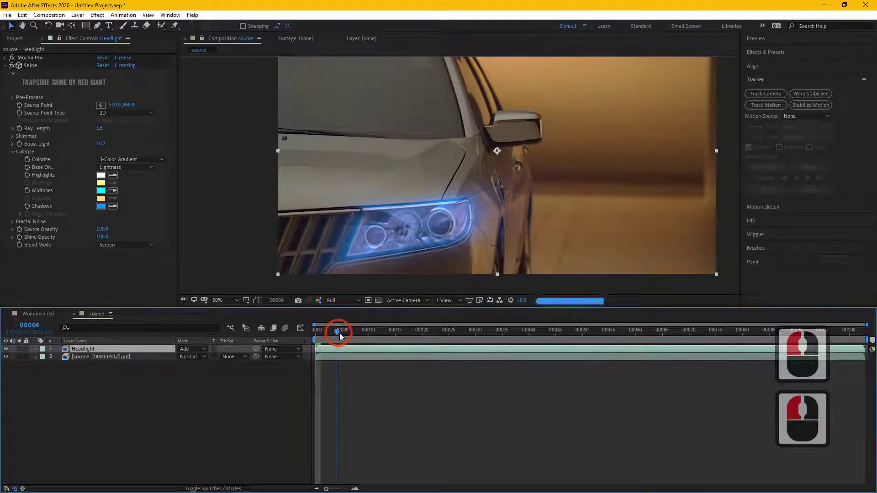
click(404, 338)
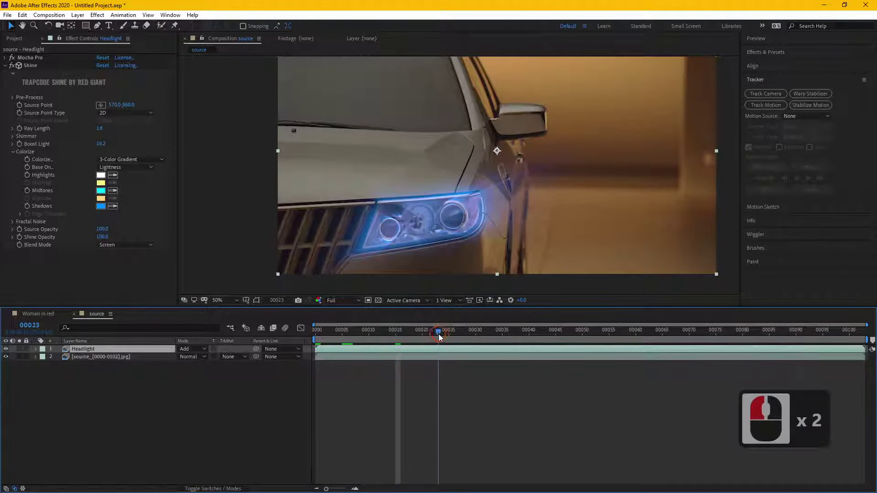
click(482, 337)
click(517, 334)
click(628, 333)
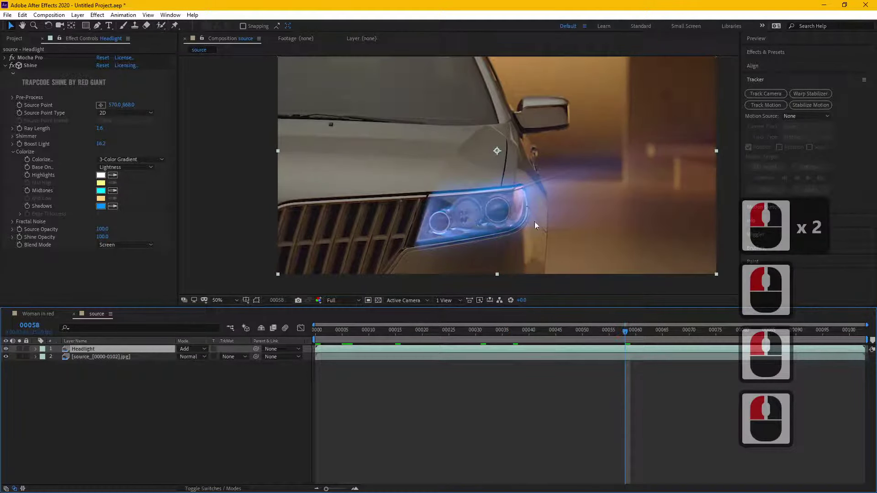
Keyframe Shine's source point onto the headlight at several frames
click(730, 338)
click(774, 337)
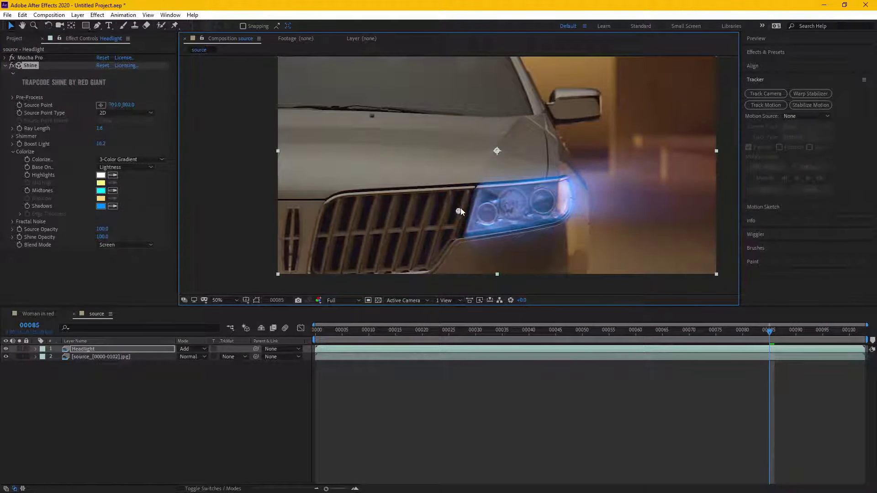
click(396, 234)
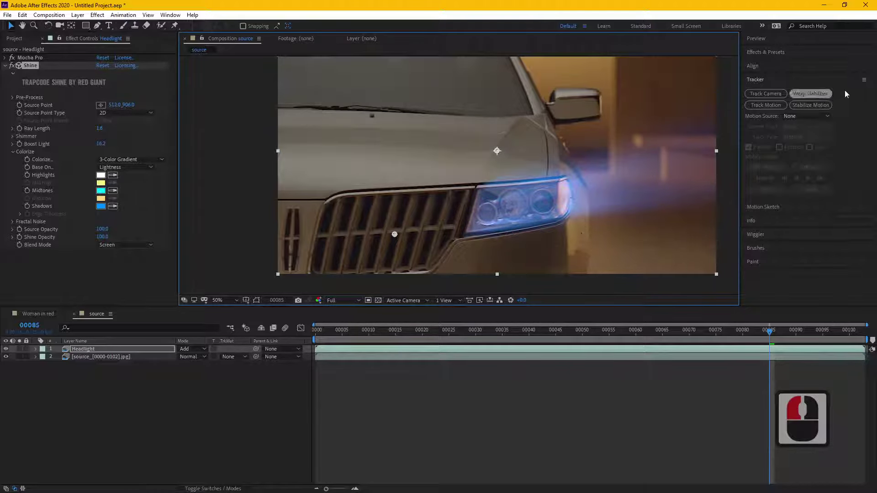
click(834, 330)
click(409, 332)
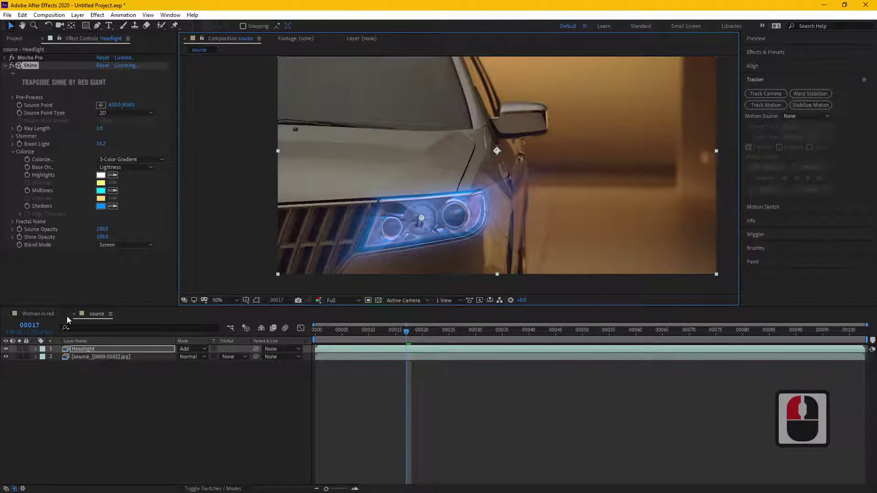
Expand the Mocha Pro tracking data, select Headlight and bring up the Layer > New choices
click(6, 61)
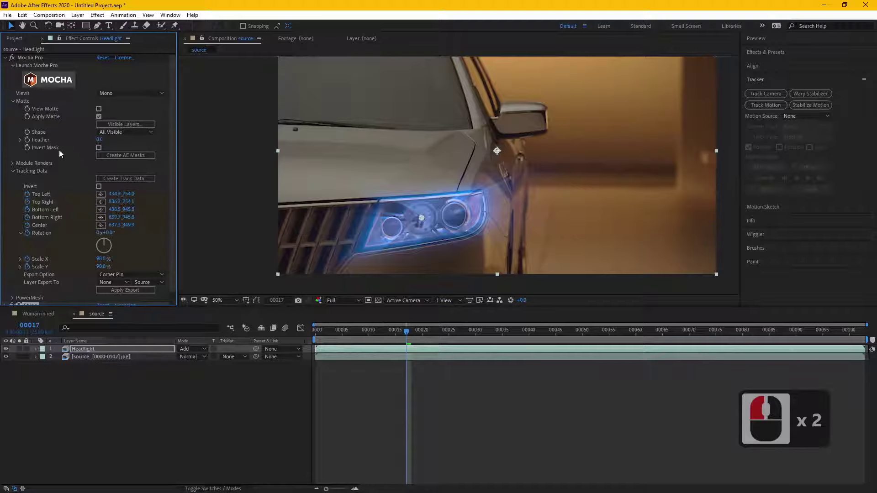
click(39, 60)
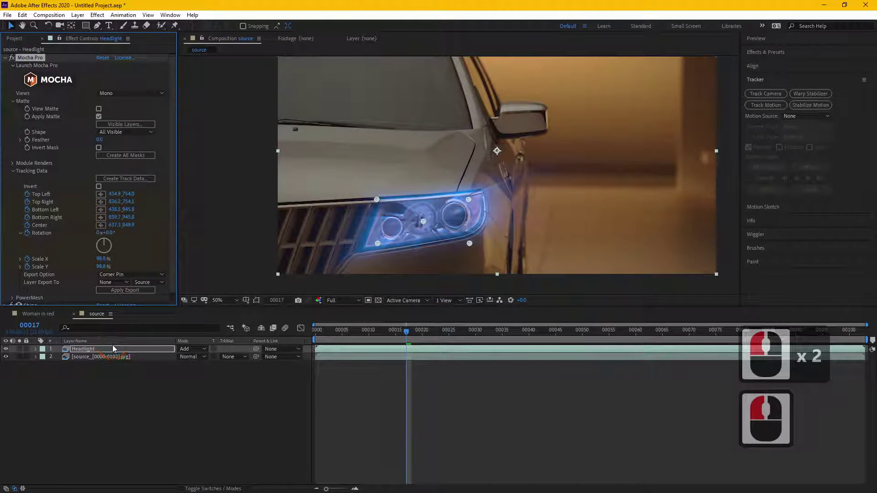
click(115, 349)
click(111, 341)
click(110, 351)
click(79, 18)
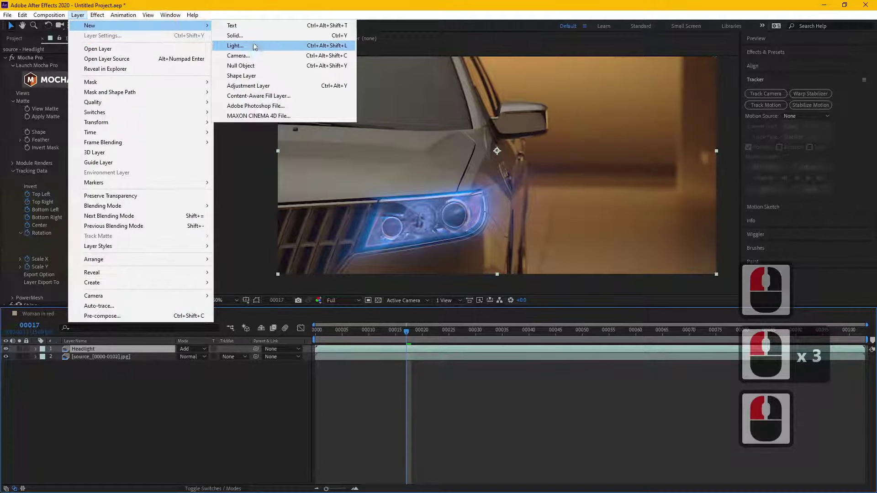
Add a Null Object layer and reveal its Position property
click(252, 67)
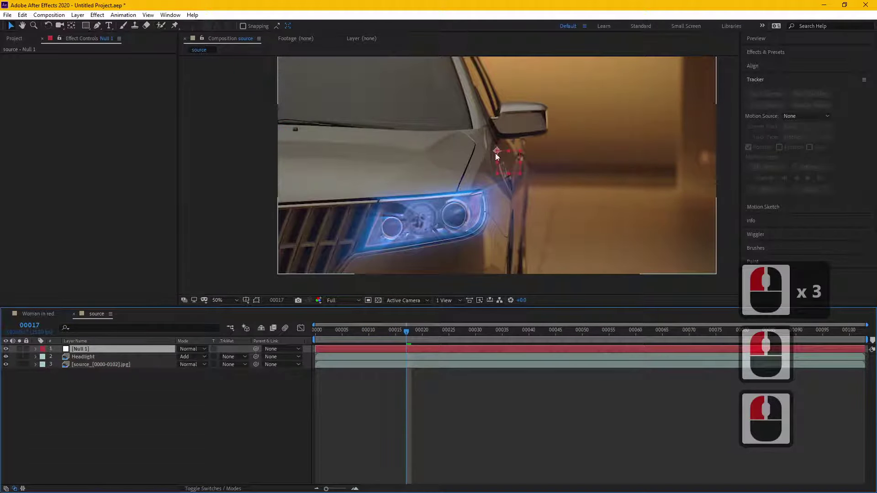
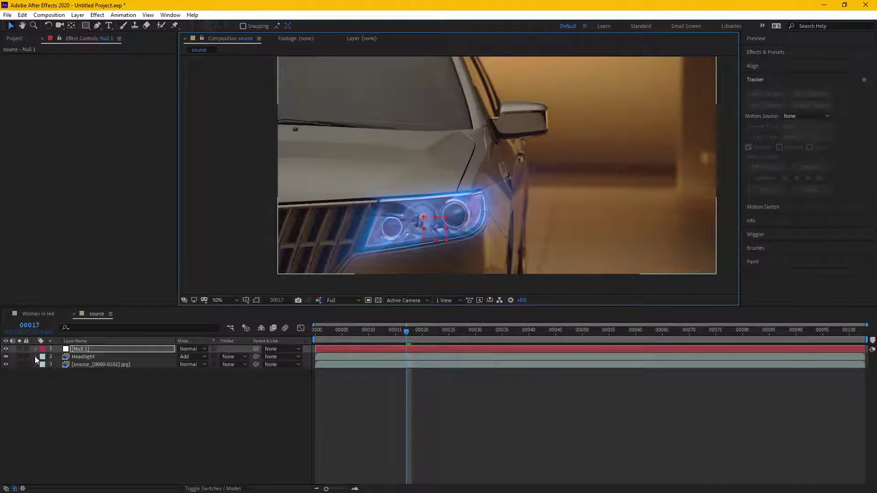
click(37, 360)
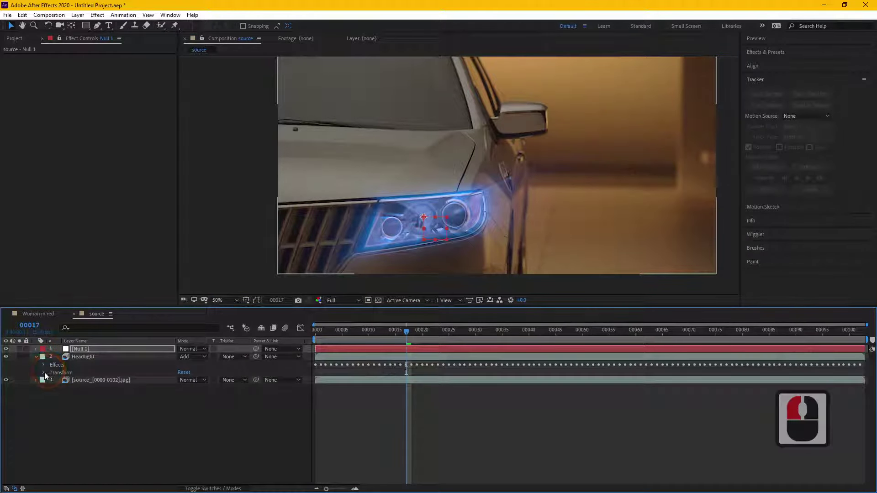
click(81, 353)
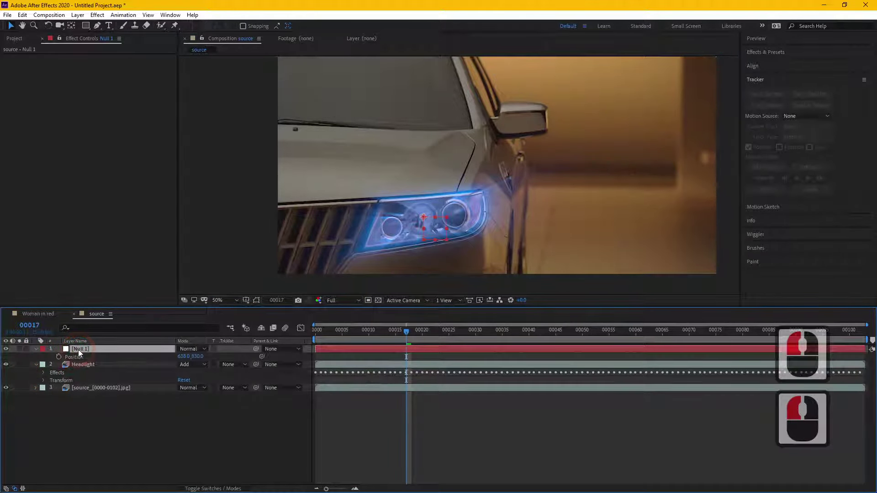
click(85, 366)
Twirl open Headlight's Mocha Pro Tracking Data Center and zoom in on the headlight
click(45, 375)
click(54, 382)
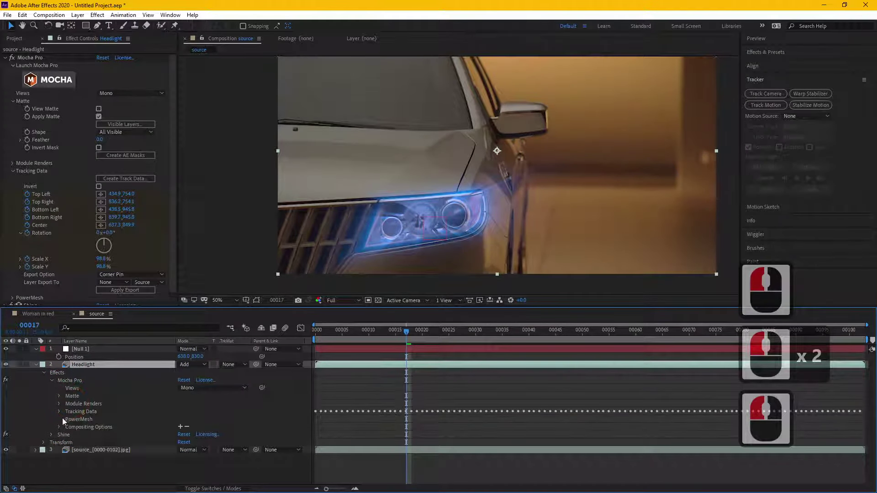
click(61, 415)
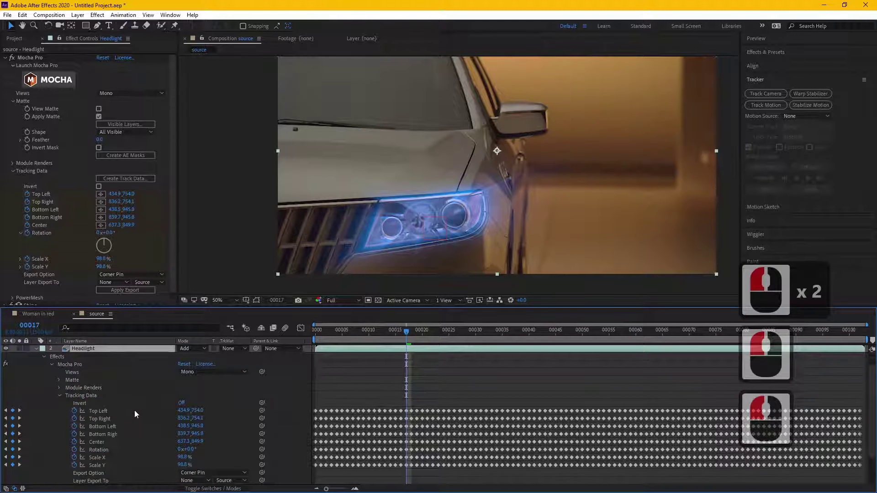
click(109, 430)
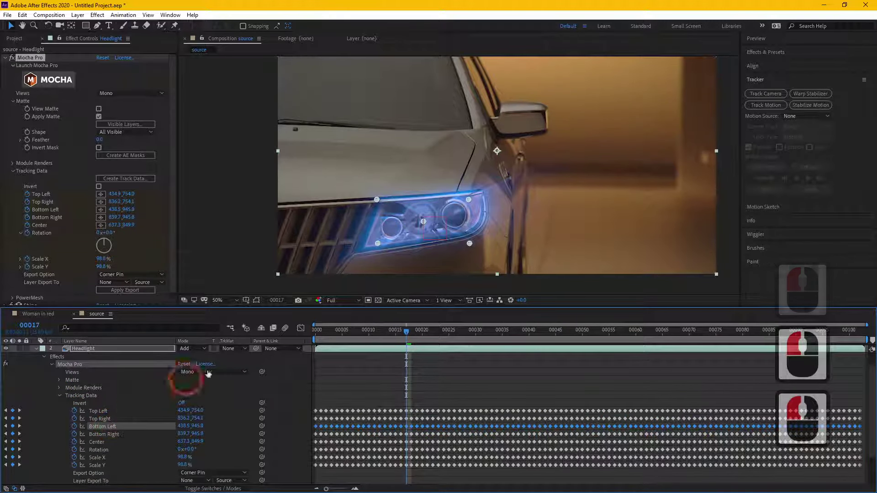
click(426, 226)
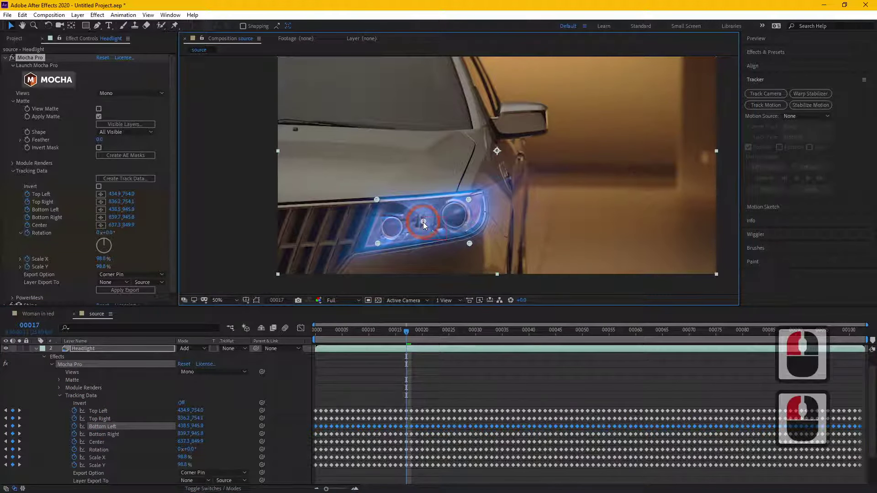
click(106, 446)
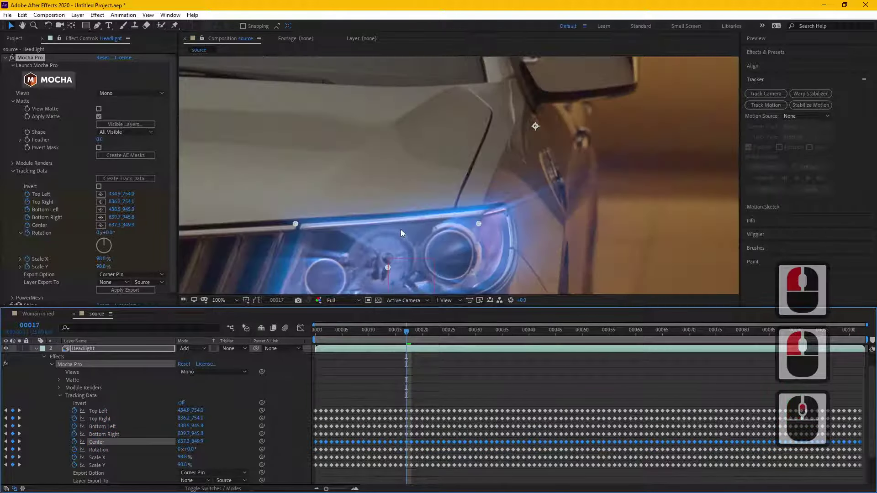
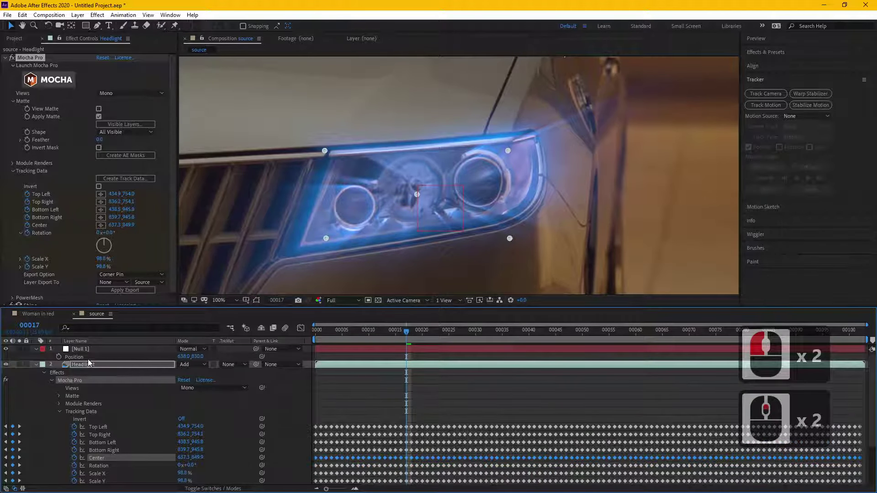
Link Null 1's Position by expression to the Headlight layer's Mocha Pro Center, then fit the viewer to the whole frame
click(61, 358)
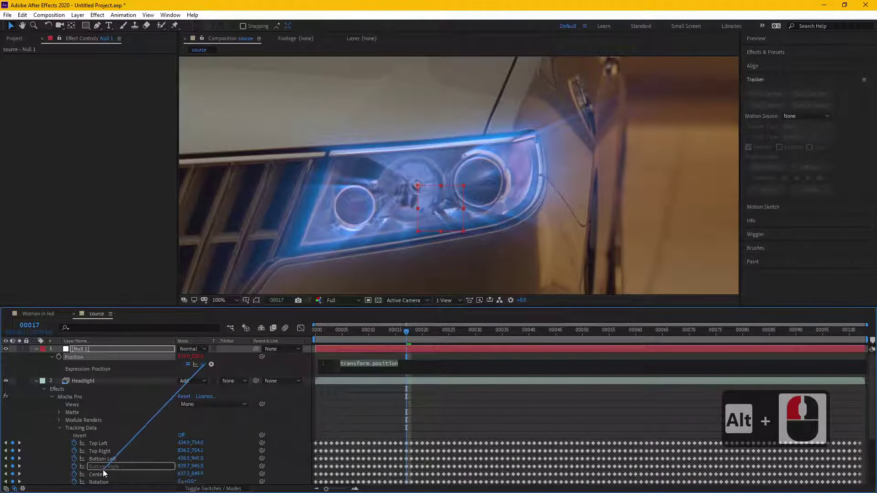
click(106, 476)
click(293, 369)
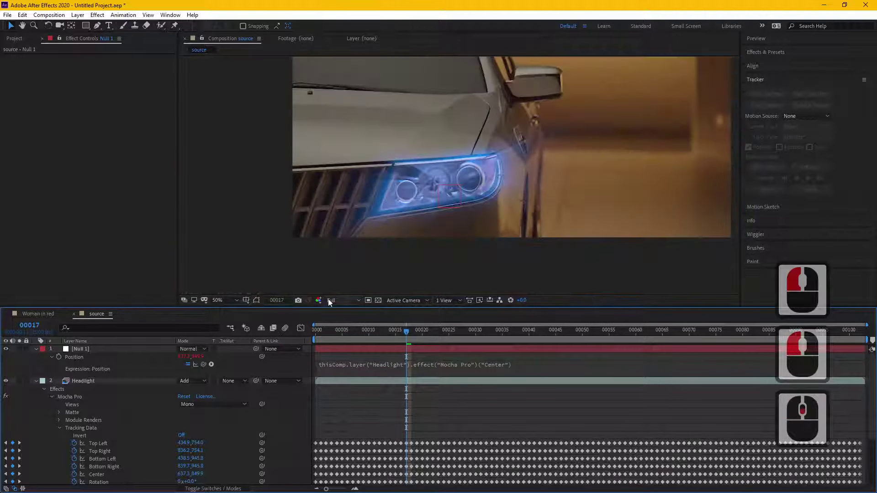
click(41, 385)
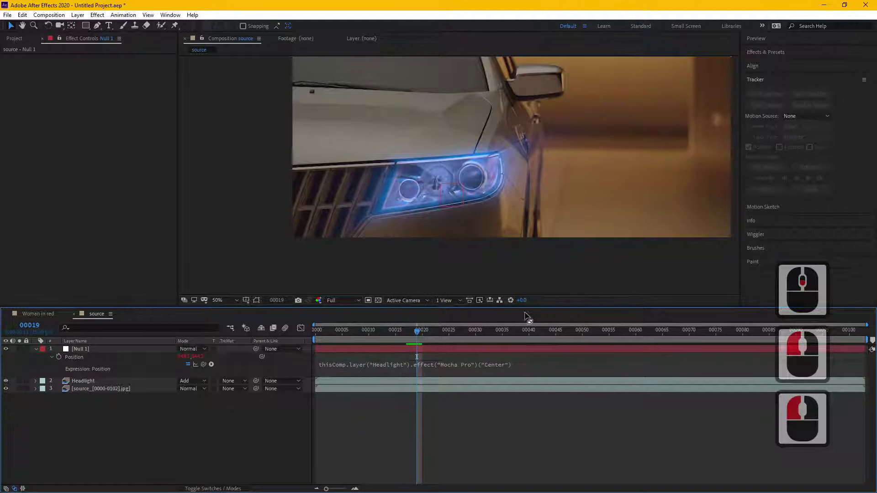
Collapse the Headlight properties and scrub through the footage to verify the null follows the headlight, ending at the first frame
click(542, 337)
click(656, 334)
click(746, 334)
click(844, 336)
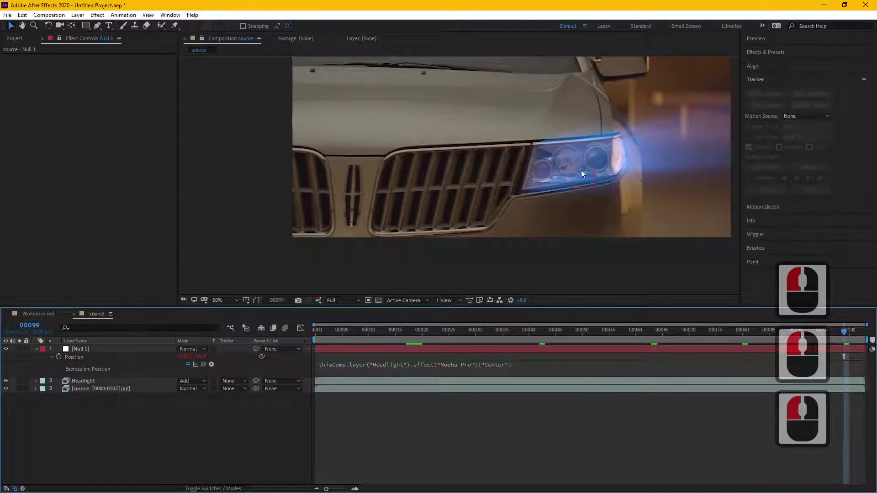
click(257, 334)
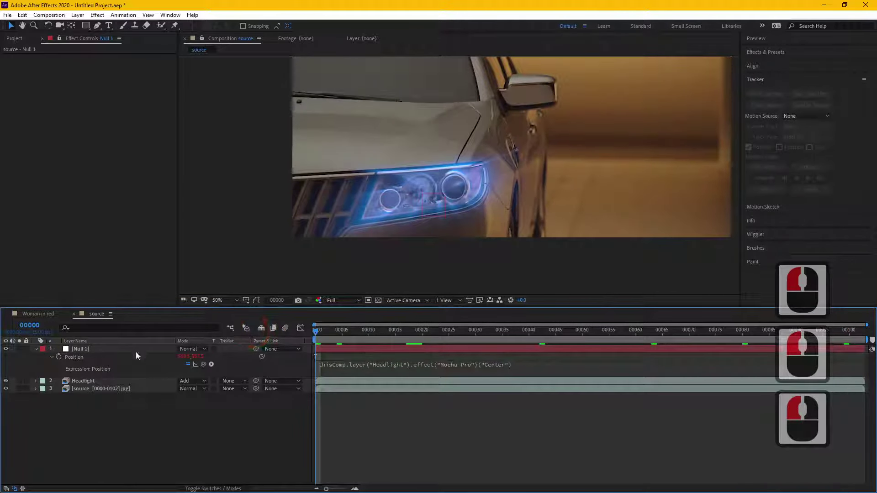
Link the Shine effect's Source Point by expression to Null 1's Position on the Headlight layer
click(95, 384)
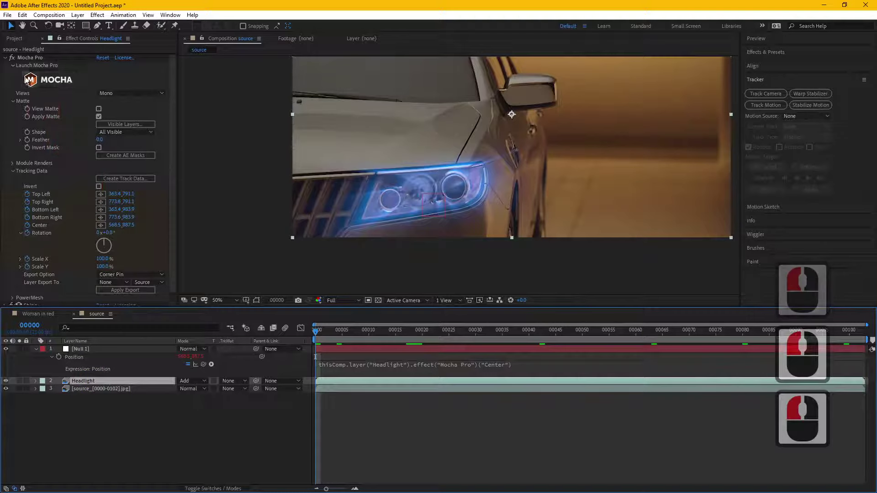
click(7, 59)
click(5, 69)
click(33, 67)
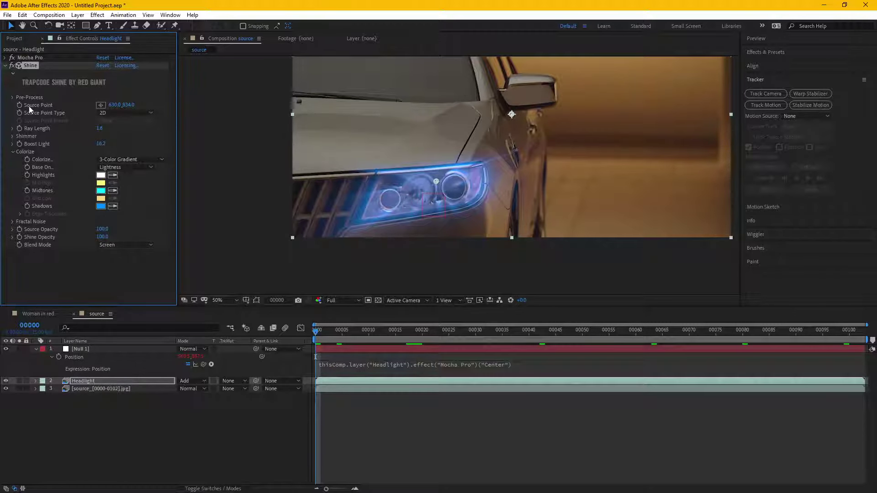
click(24, 106)
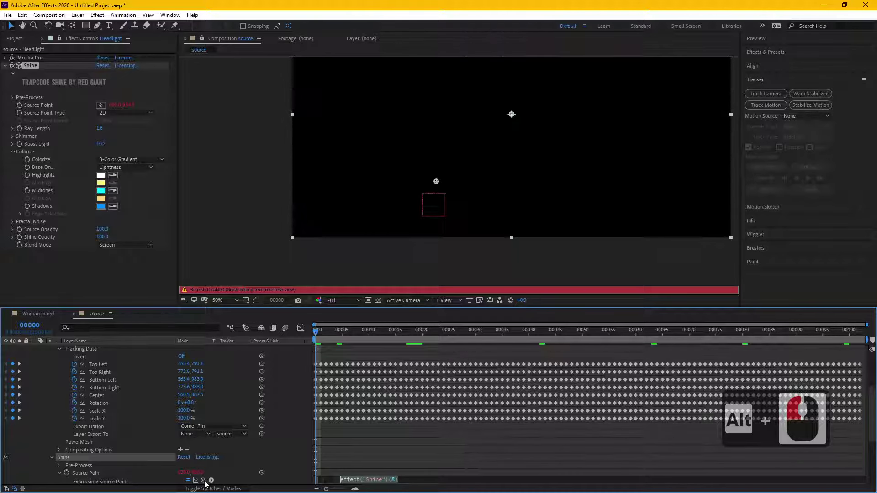
double_click(152, 353)
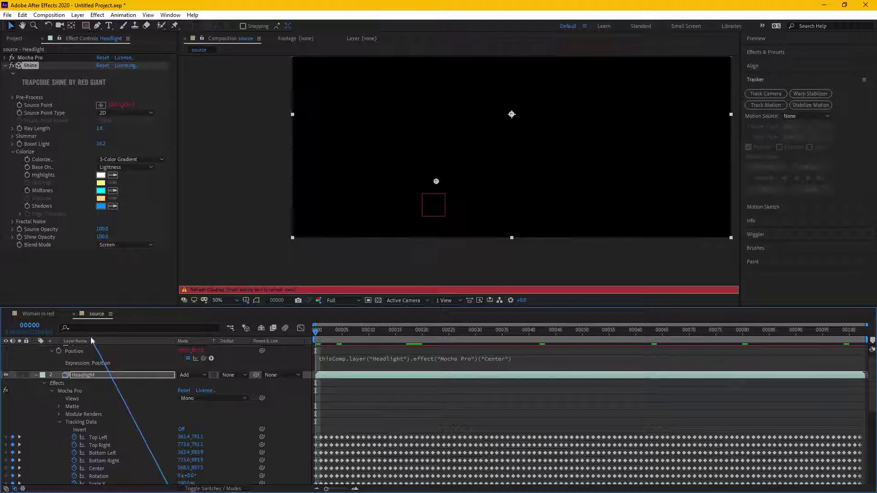
click(94, 359)
click(36, 451)
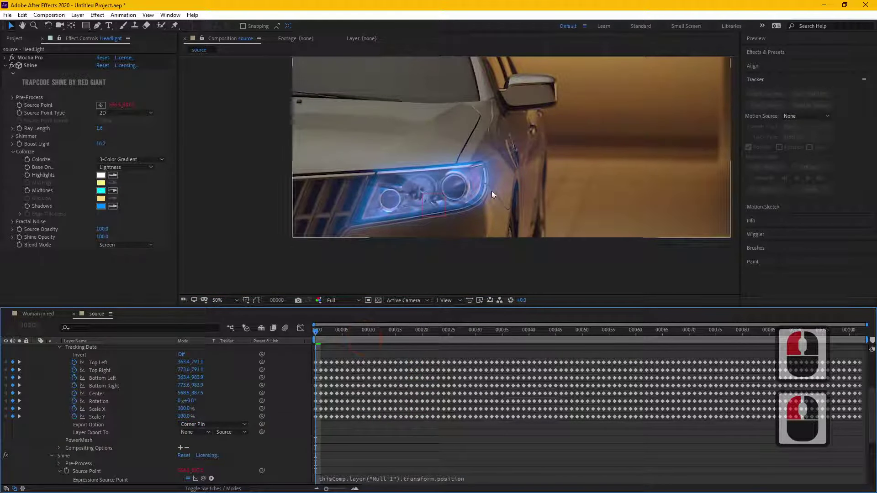
Scrub through the clip to its end and back to confirm the blue glow stays on the moving headlight
click(417, 331)
click(522, 333)
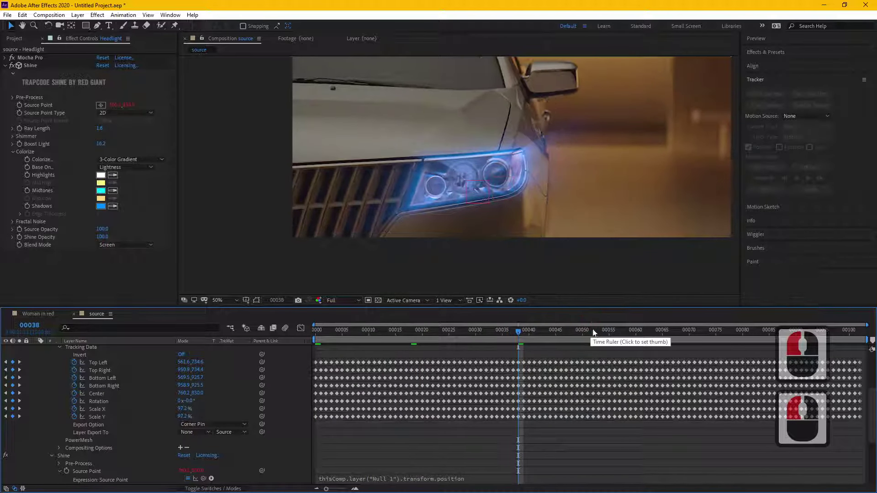
click(605, 332)
click(691, 336)
click(756, 336)
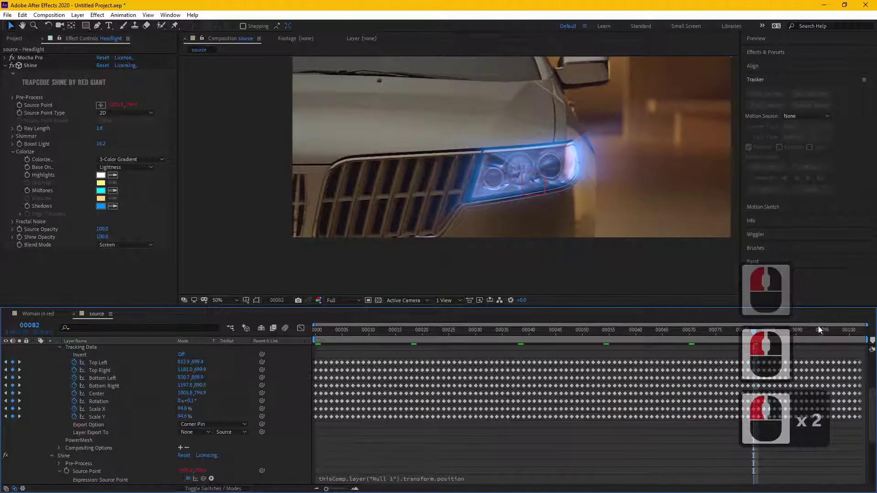
click(829, 339)
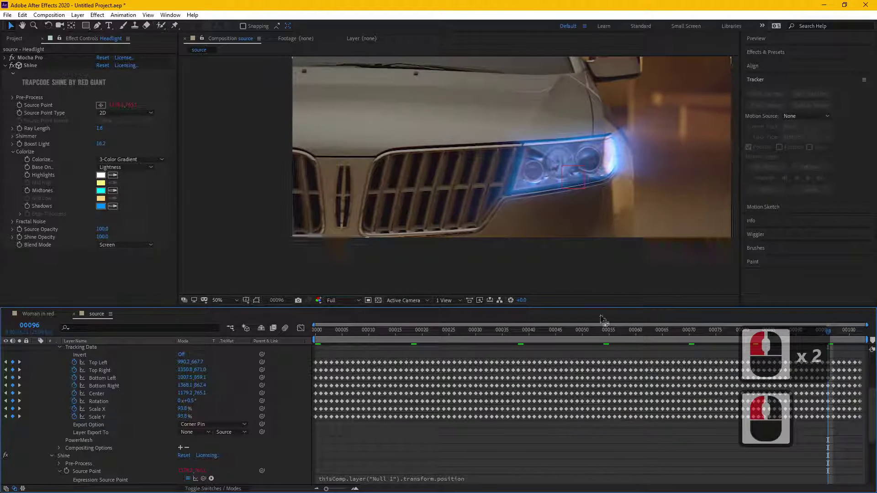
click(854, 337)
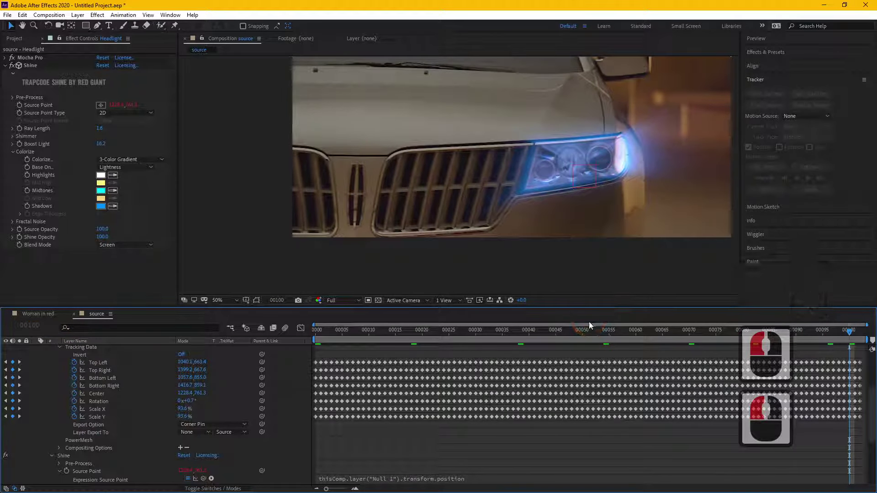
click(577, 334)
click(417, 332)
click(342, 338)
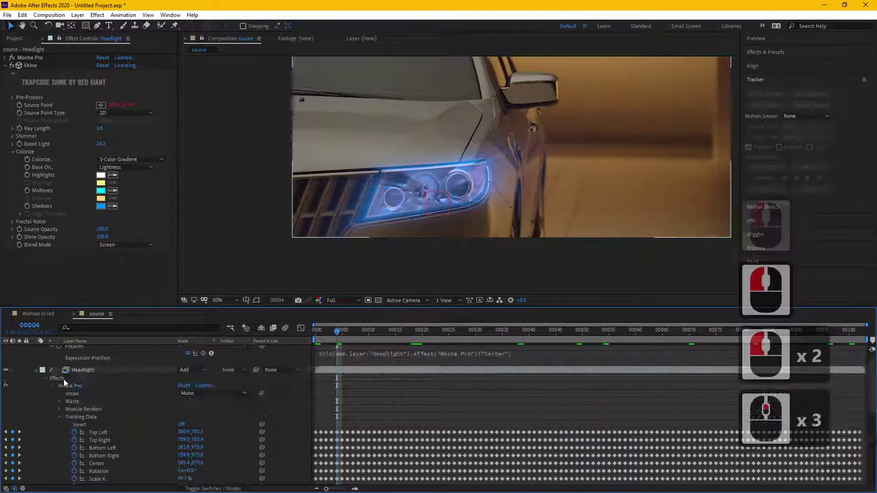
Review the Shine Source Point and Mocha Pro Center properties, then collapse Headlight so only Null 1's expression stays revealed
click(40, 374)
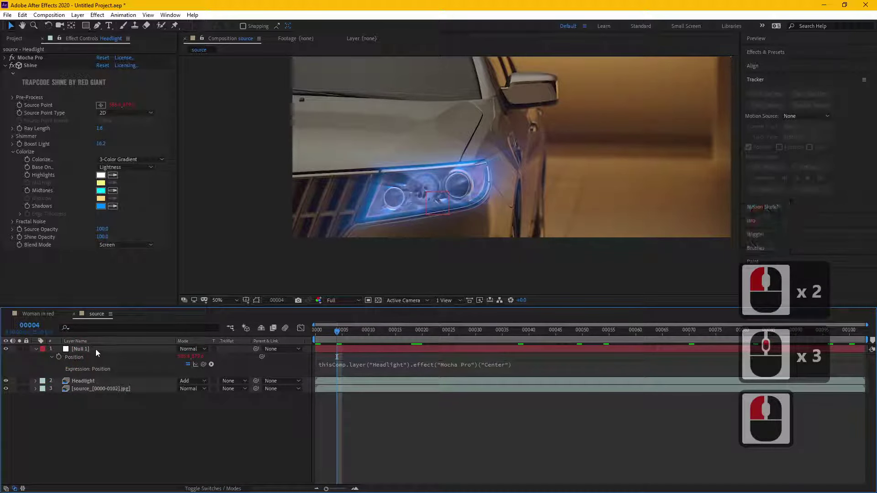
click(97, 352)
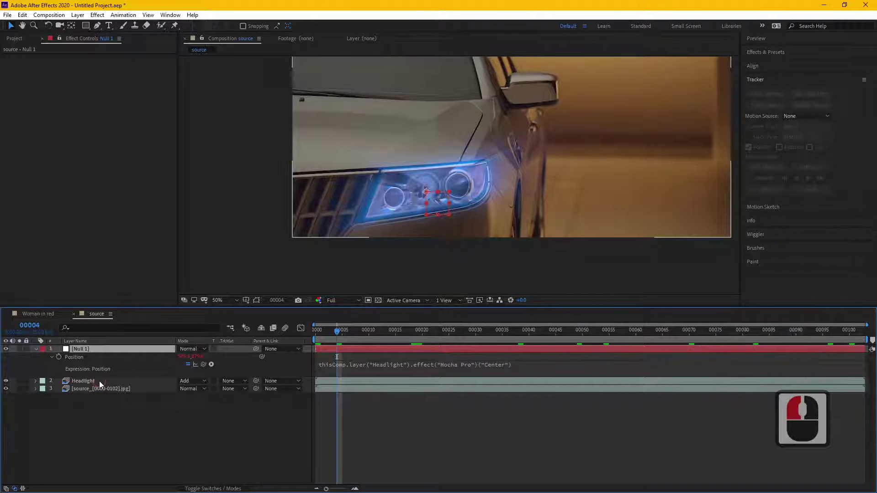
click(103, 385)
click(39, 385)
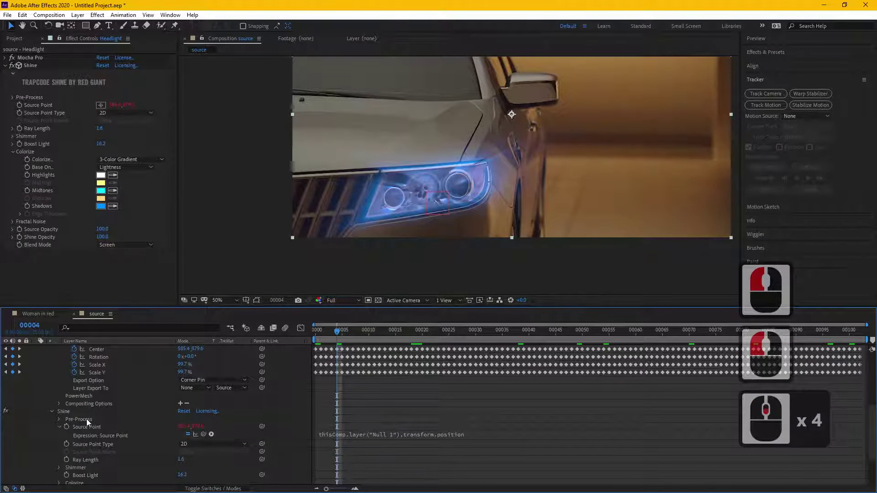
click(96, 429)
scroll(down, 3)
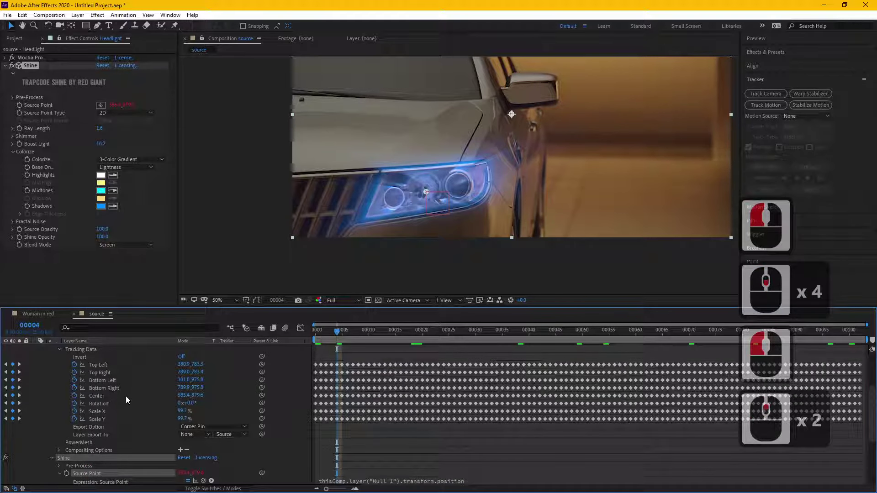
click(96, 400)
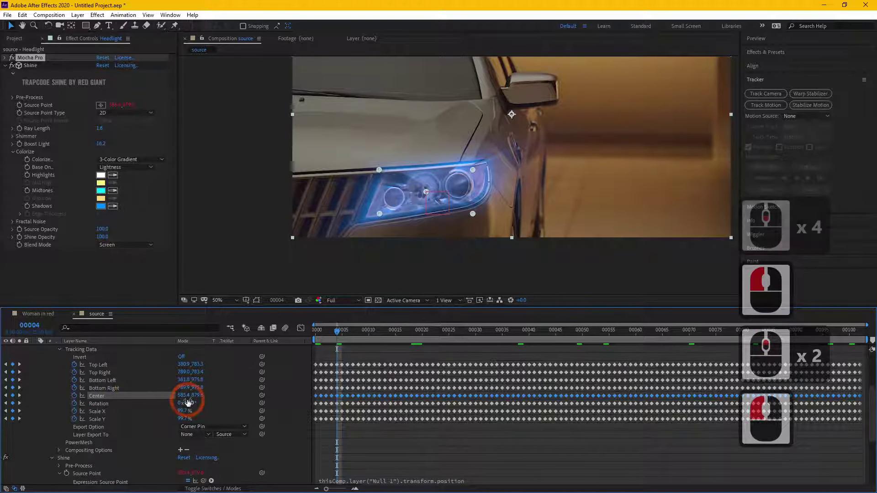
click(38, 385)
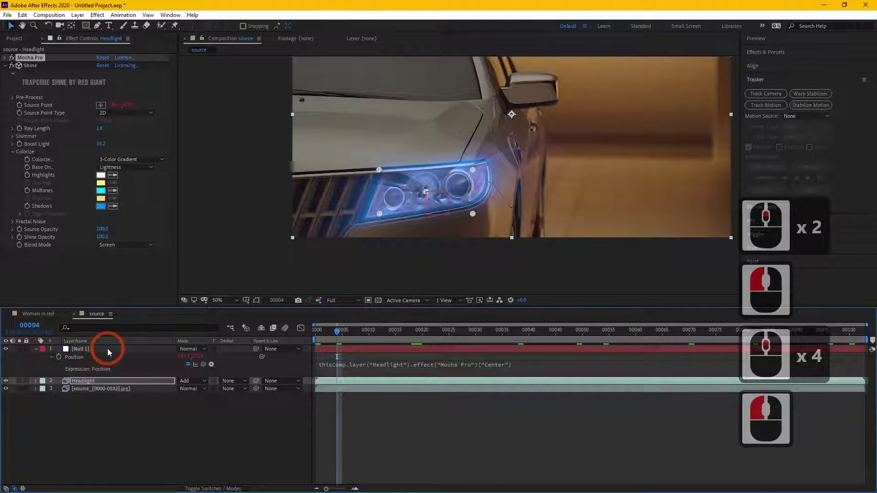
click(110, 351)
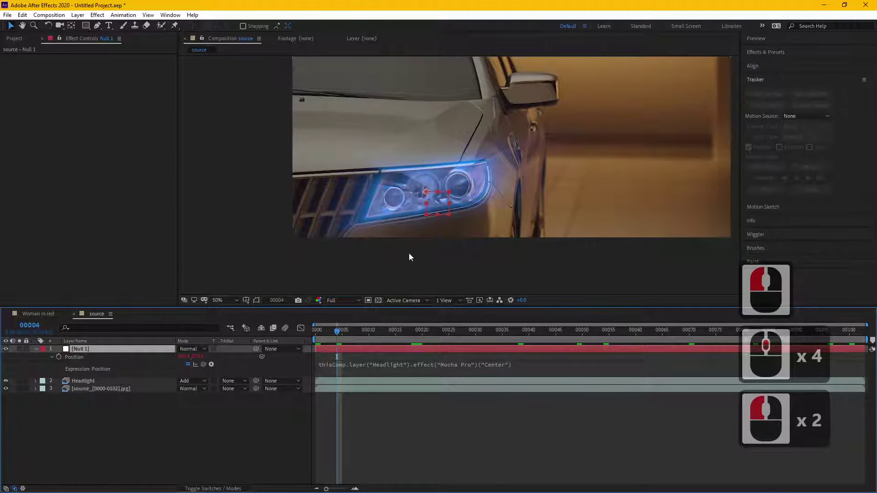
Scrub to later frames around frame 63 to check the glow still tracks the headlight
scroll(down, 3)
click(362, 387)
click(406, 337)
click(466, 333)
click(561, 338)
click(652, 334)
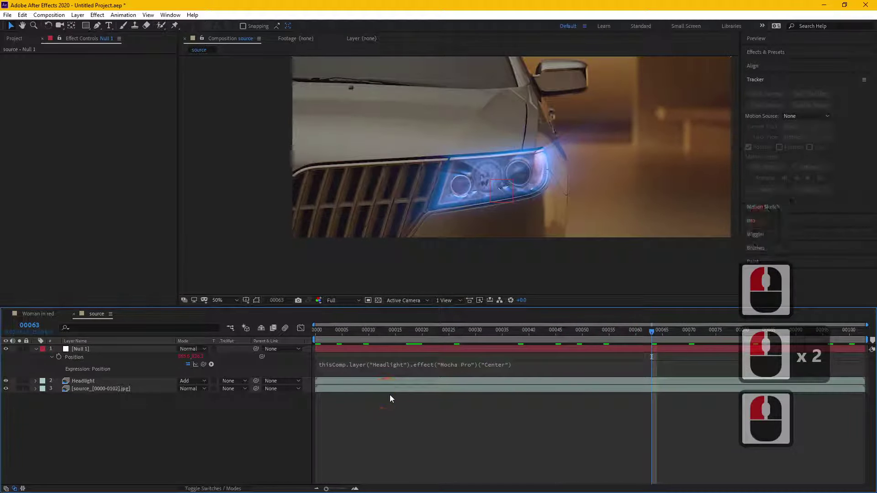
Select the Headlight layer to show the Mocha Pro track points, then deselect to hide the overlay
click(100, 383)
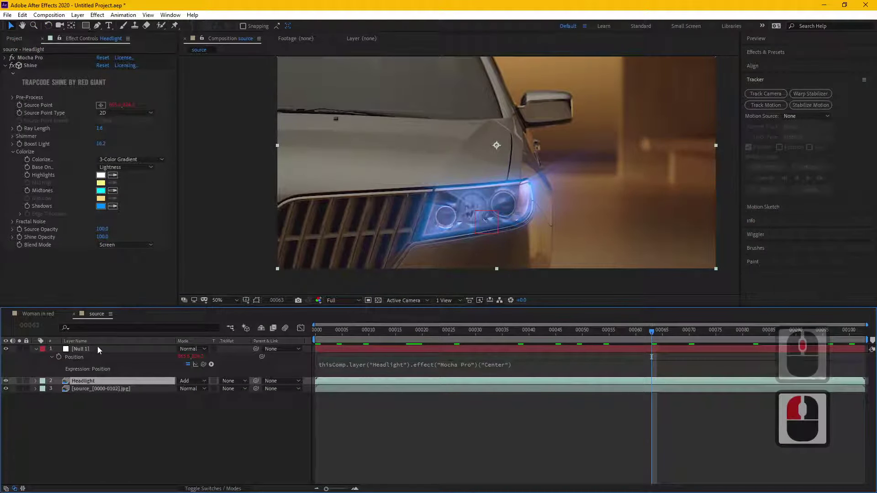
click(99, 384)
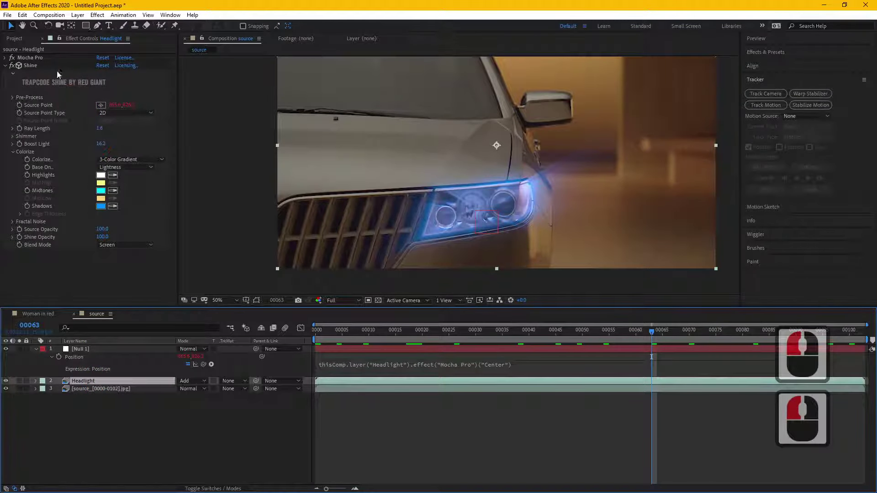
click(34, 58)
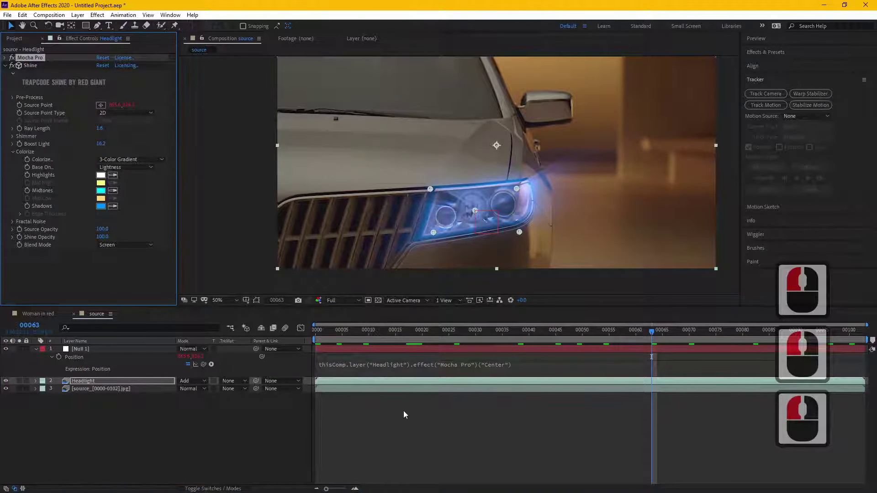
click(406, 415)
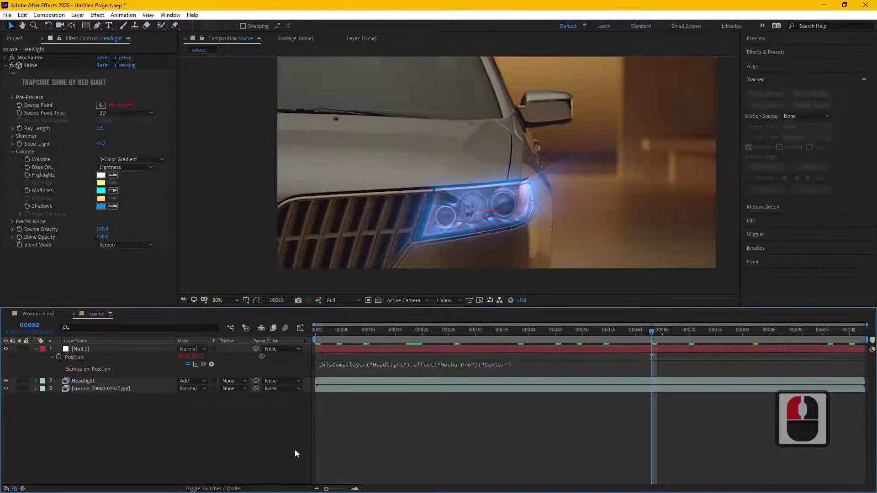
Briefly switch to the Woman in red composition and return to the source composition
click(30, 317)
click(374, 336)
click(340, 352)
click(388, 334)
click(79, 355)
click(84, 359)
click(94, 354)
click(98, 368)
click(91, 378)
click(102, 369)
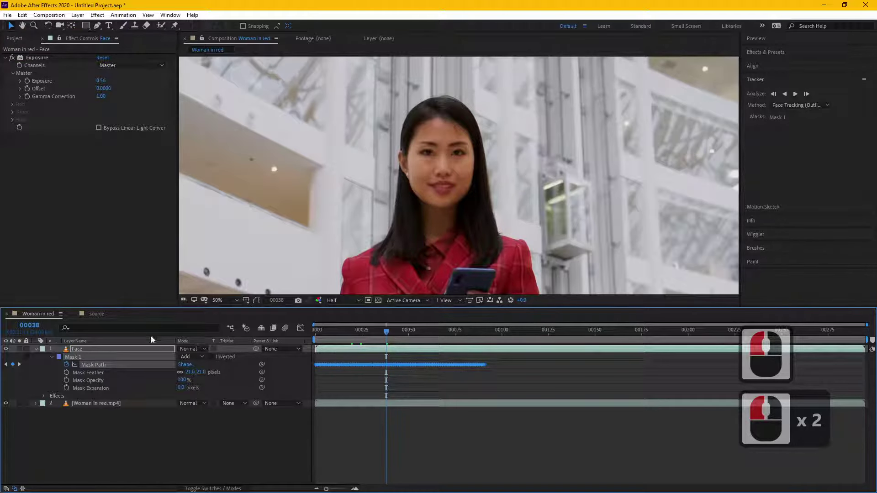
click(257, 305)
click(99, 316)
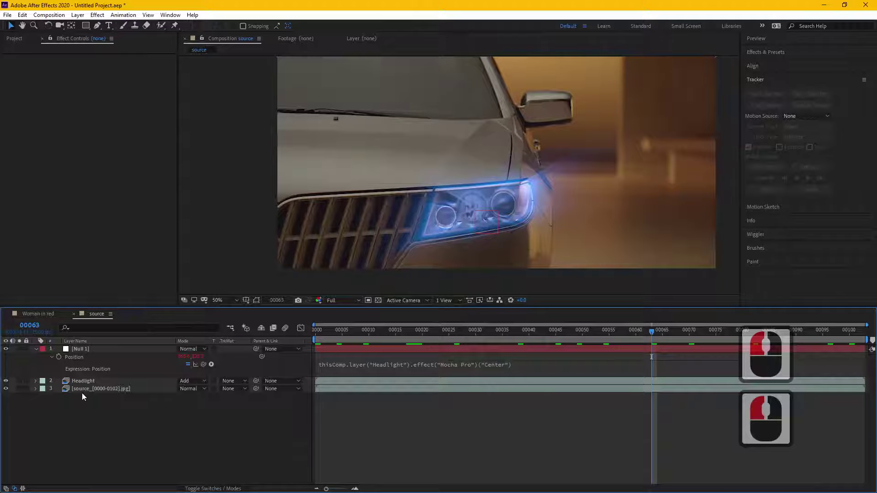
Check the Headlight layer's glow at a couple of frames, then bring up File > Save As
click(92, 386)
click(32, 59)
click(371, 406)
click(524, 334)
click(343, 336)
click(7, 17)
click(33, 99)
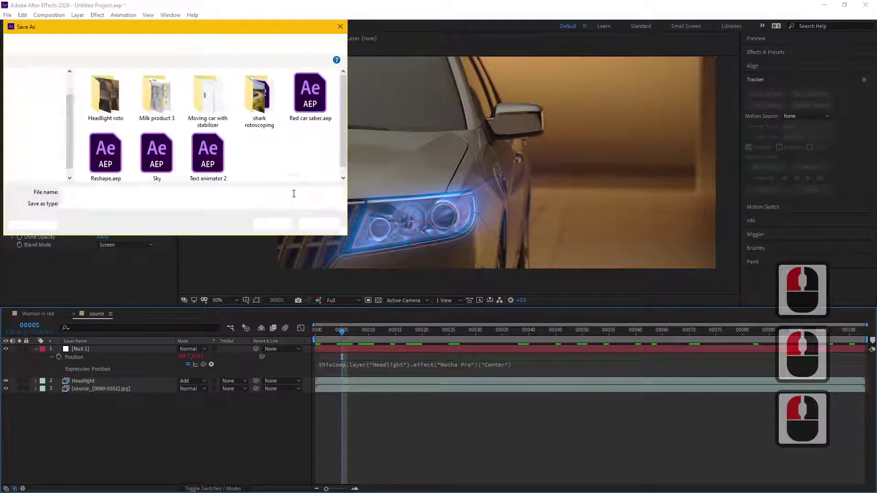
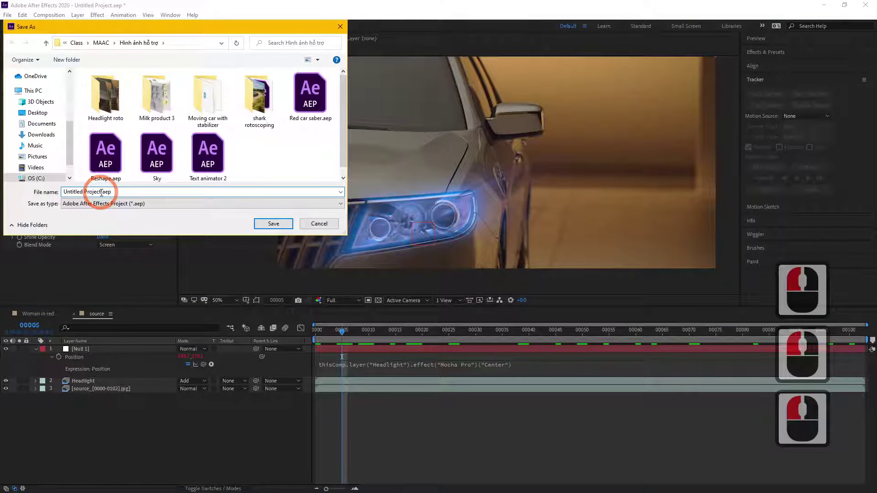
Save the project as Headlight roto.aep and start a new empty project
click(21, 197)
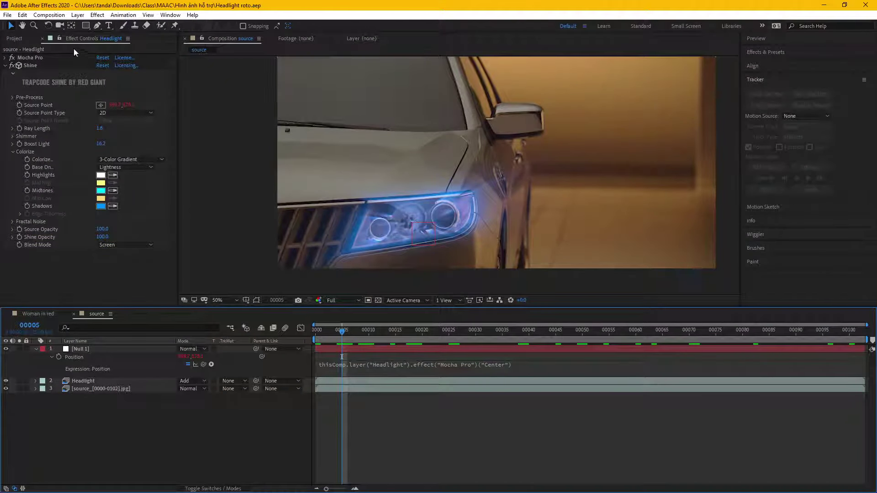
click(12, 19)
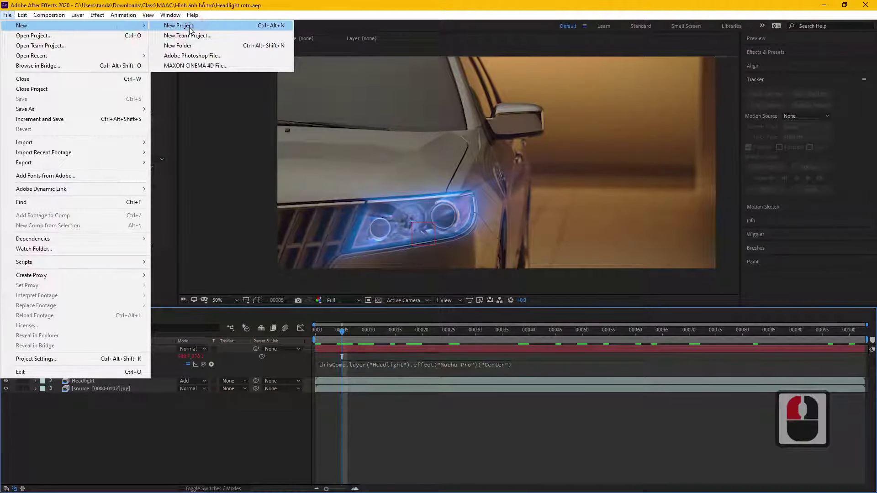
click(22, 18)
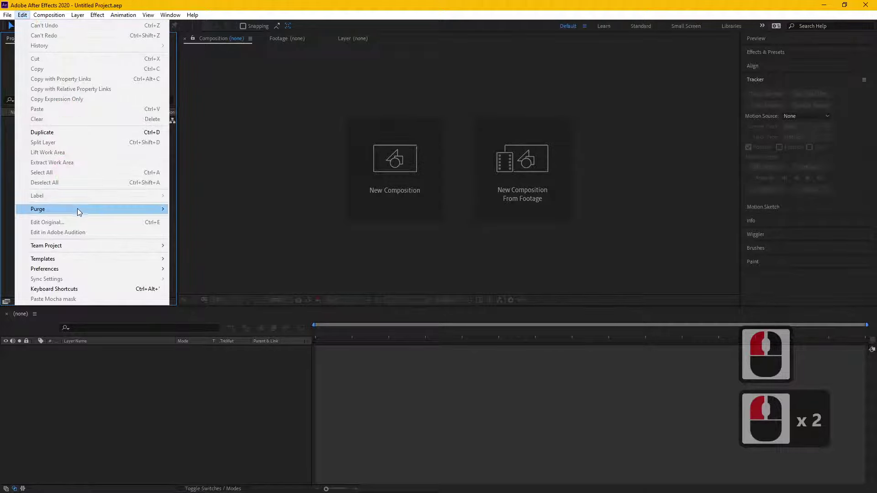